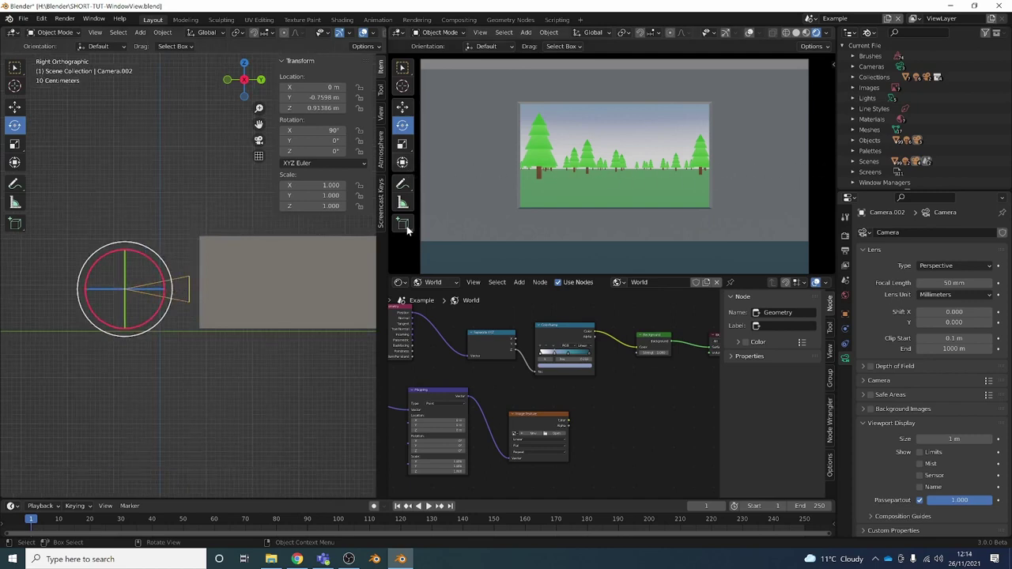
# Move the camera straight up along Z and tilt it about a single axis over the trees.
pyautogui.press('g')
pyautogui.press('z')
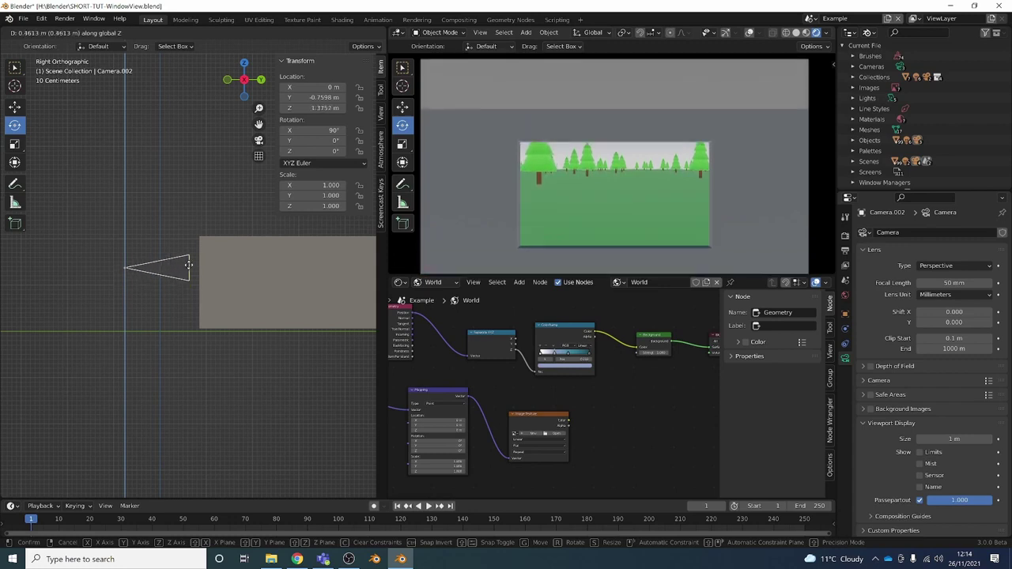
pyautogui.press('Escape')
pyautogui.press('r')
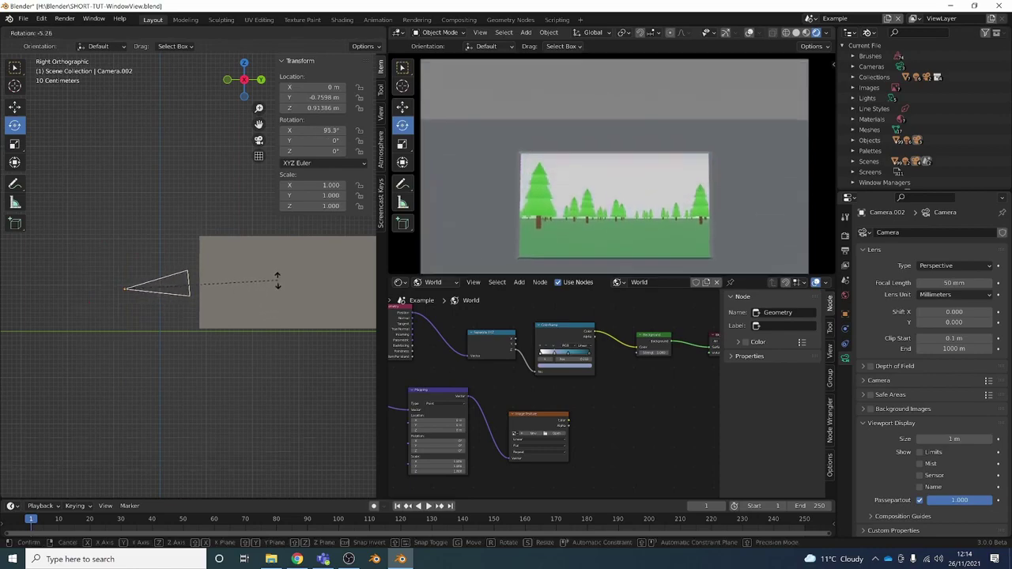
pyautogui.scroll(3)
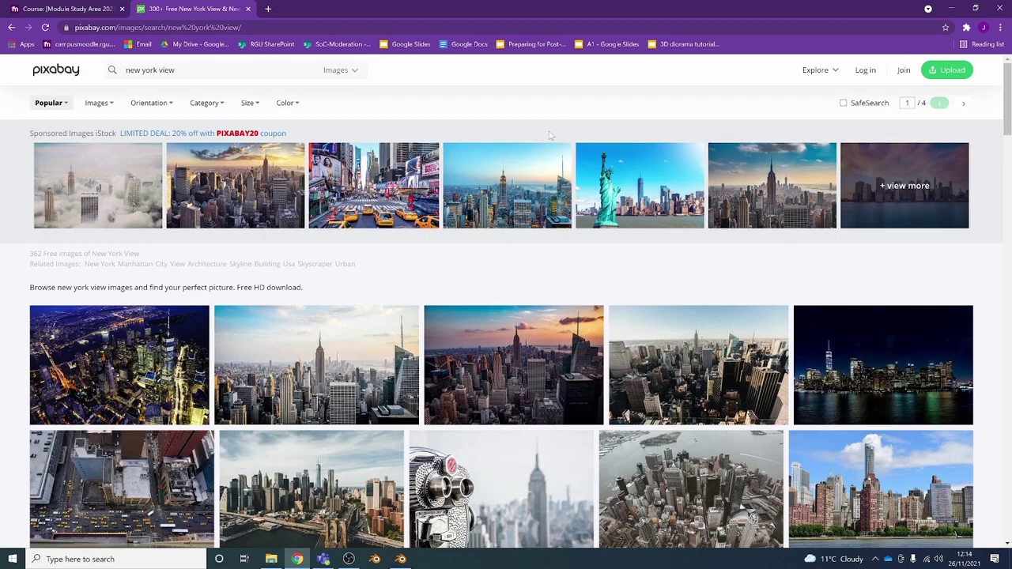
pyautogui.scroll(-3)
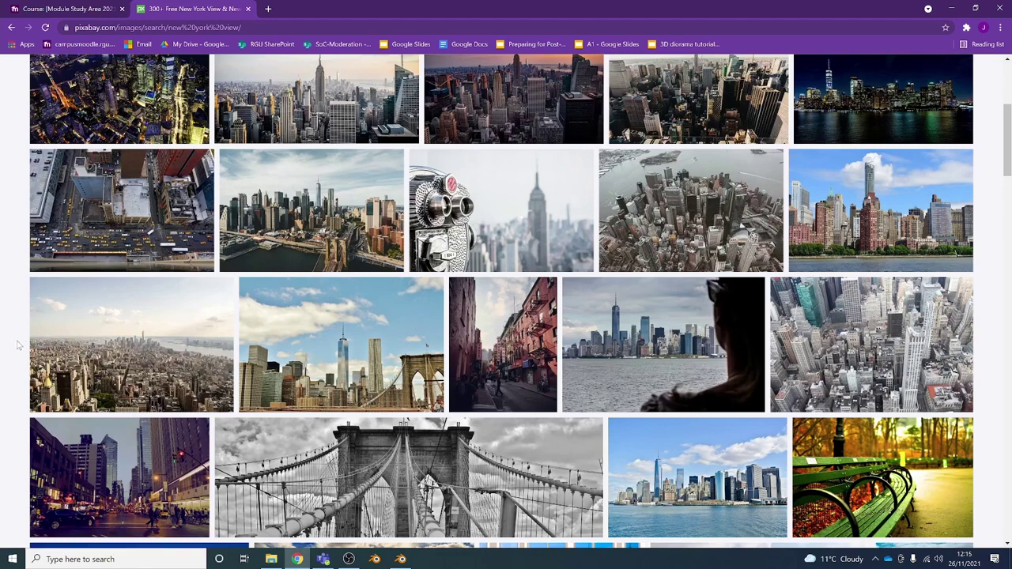
pyautogui.scroll(-3)
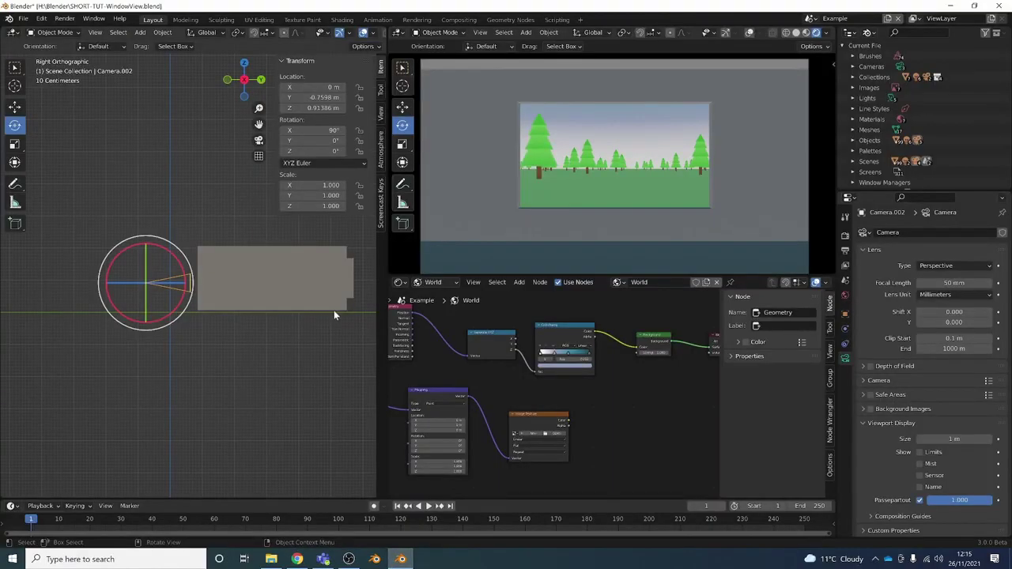
# Reselect the camera, pull the view back to the room and raise it along Z toward 4.7 m.
pyautogui.click(108, 218)
pyautogui.scroll(-3)
pyautogui.middleClick(287, 271)
pyautogui.press('g')
pyautogui.press('z')
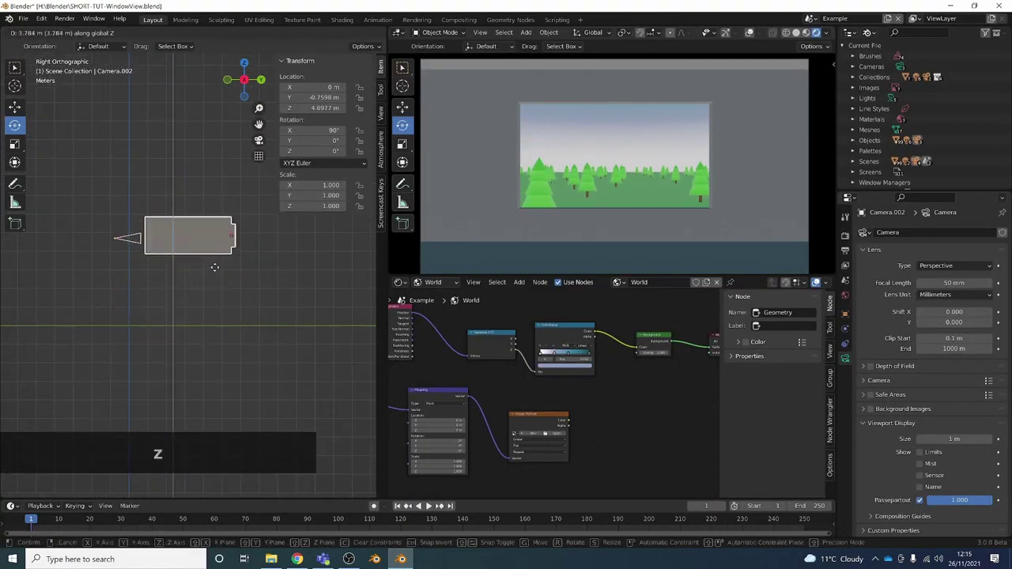
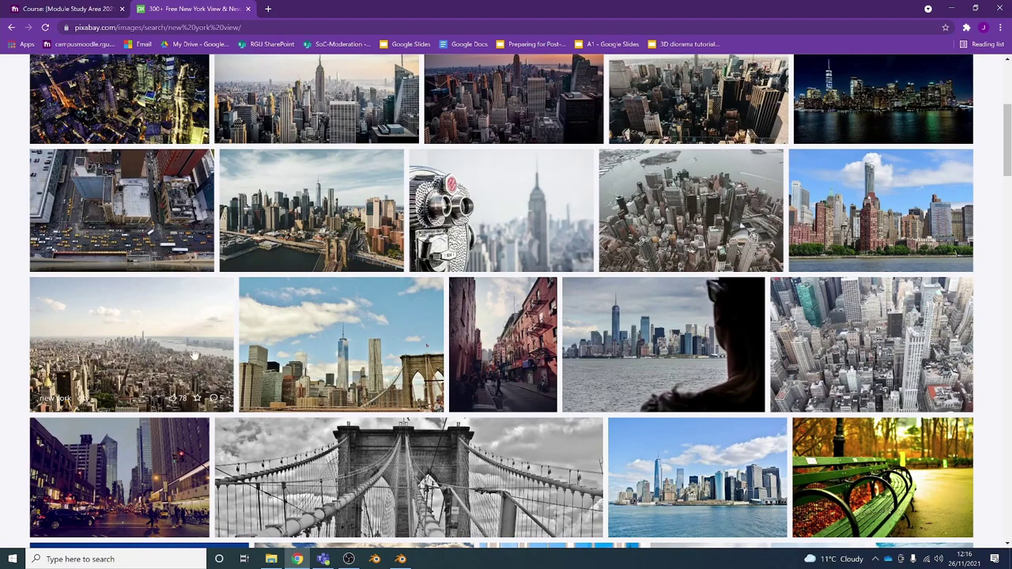
# Browse the Pixabay aerial New York results to find the hazy cityscape photo.
pyautogui.scroll(3)
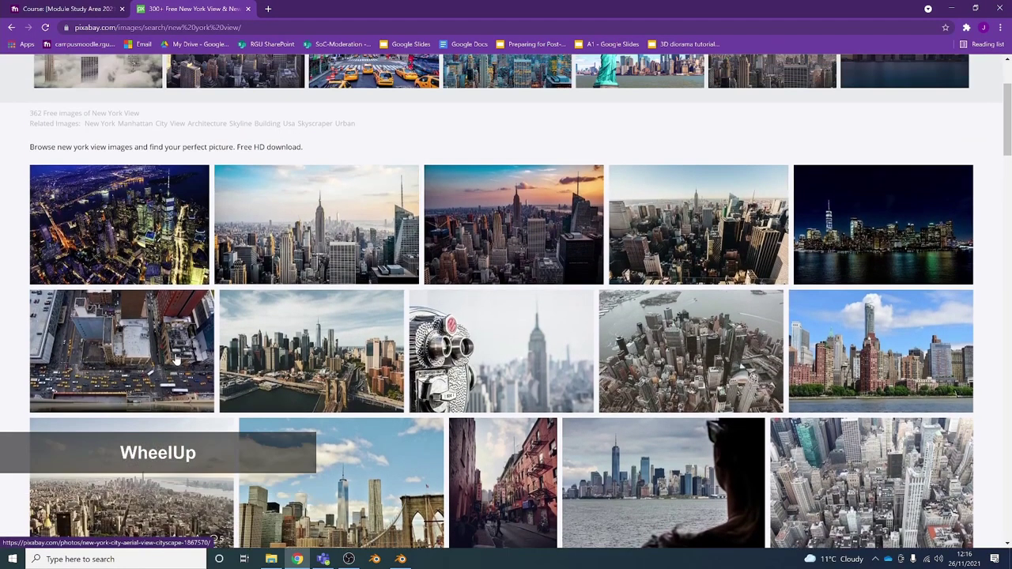
pyautogui.scroll(-3)
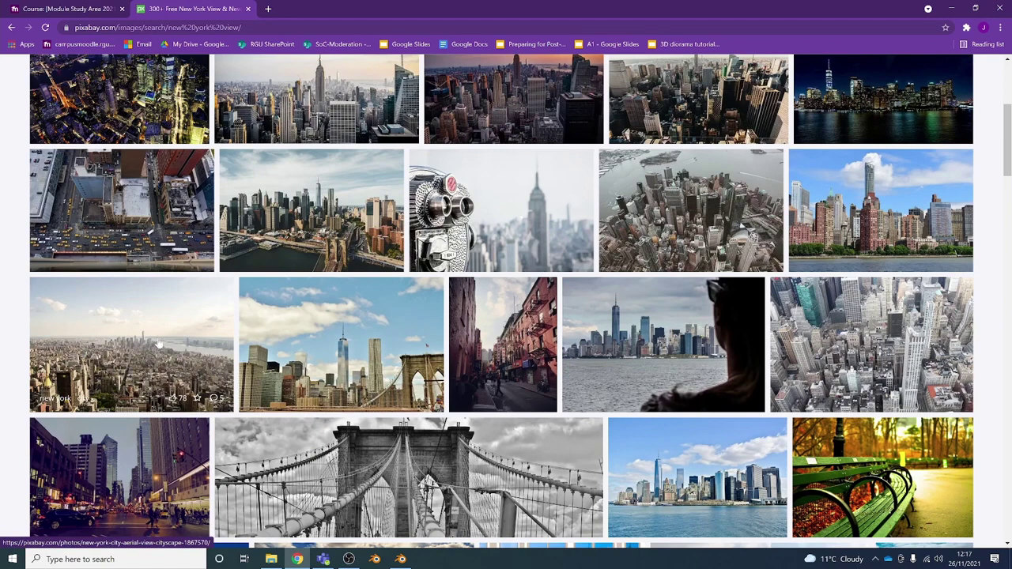
pyautogui.middleClick(196, 309)
pyautogui.middleClick(204, 307)
pyautogui.scroll(3)
pyautogui.middleClick(187, 351)
pyautogui.middleClick(219, 312)
pyautogui.scroll(-3)
pyautogui.middleClick(245, 315)
pyautogui.scroll(3)
pyautogui.middleClick(239, 333)
# Open the aerial New York cityscape photo and save it to the computer.
pyautogui.click(197, 303)
pyautogui.middleClick(215, 304)
pyautogui.rightClick(253, 312)
pyautogui.click(313, 352)
pyautogui.middleClick(305, 354)
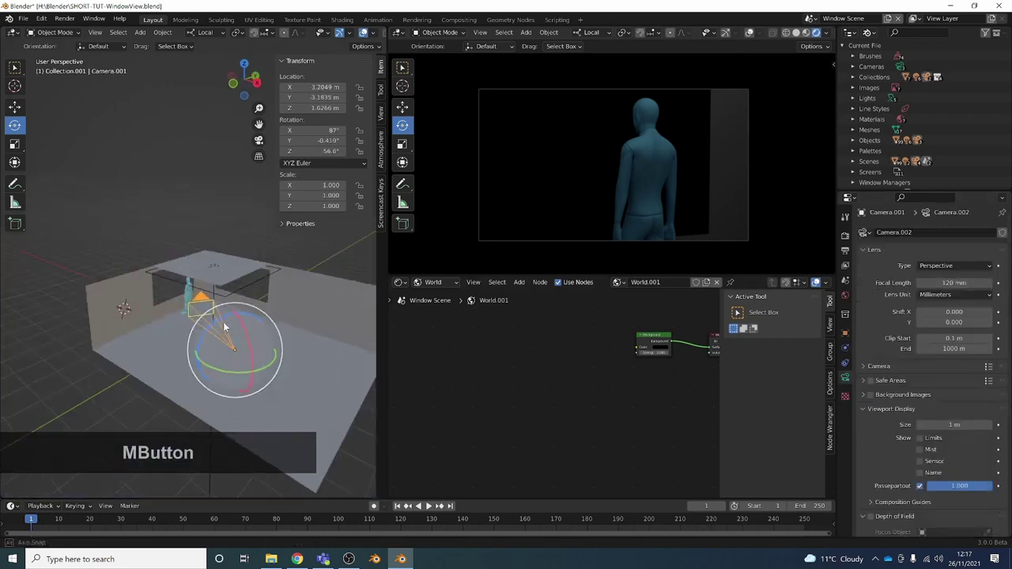
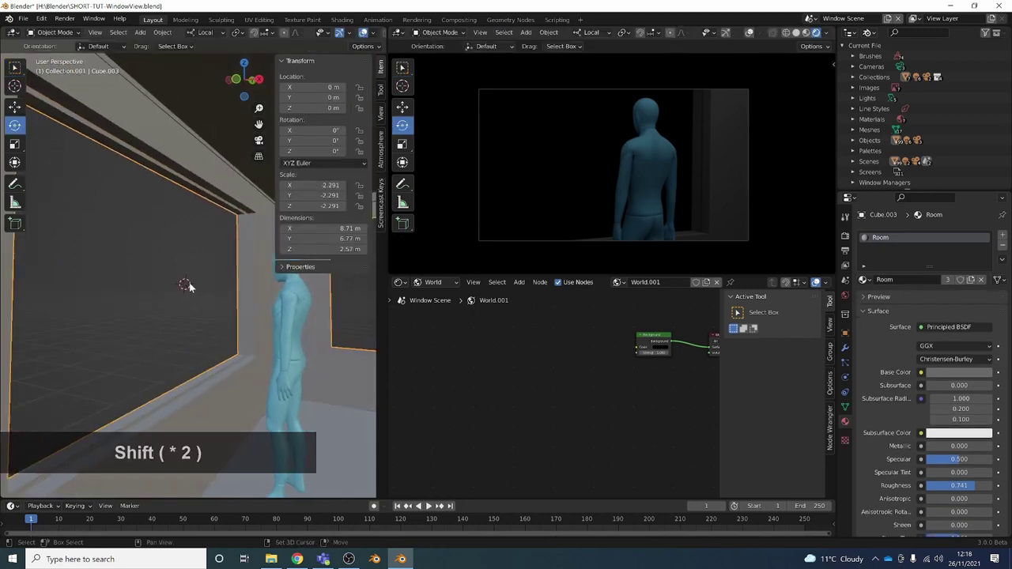
# Add a mesh plane and rotate it 90° about Y so it stands upright.
pyautogui.press('shift+a')
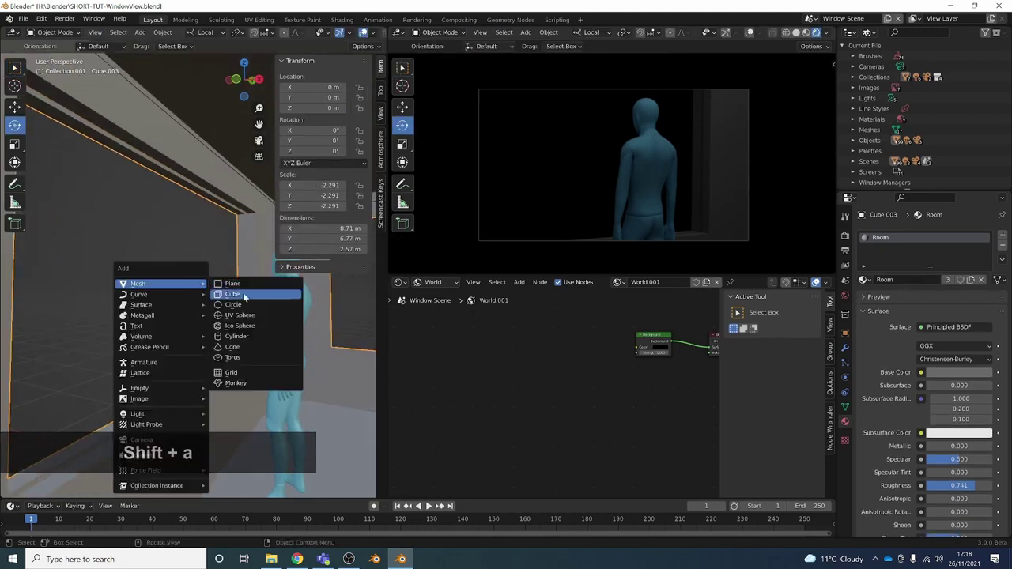
pyautogui.click(245, 284)
pyautogui.middleClick(169, 290)
pyautogui.scroll(-3)
pyautogui.press('r')
pyautogui.press('KP_9')
pyautogui.press('KP_0')
pyautogui.press('Return')
# Scale the plane along X and Y to cover the window opening, about 2.81 m, and check it from several angles.
pyautogui.middleClick(275, 293)
pyautogui.press('s')
pyautogui.press('x')
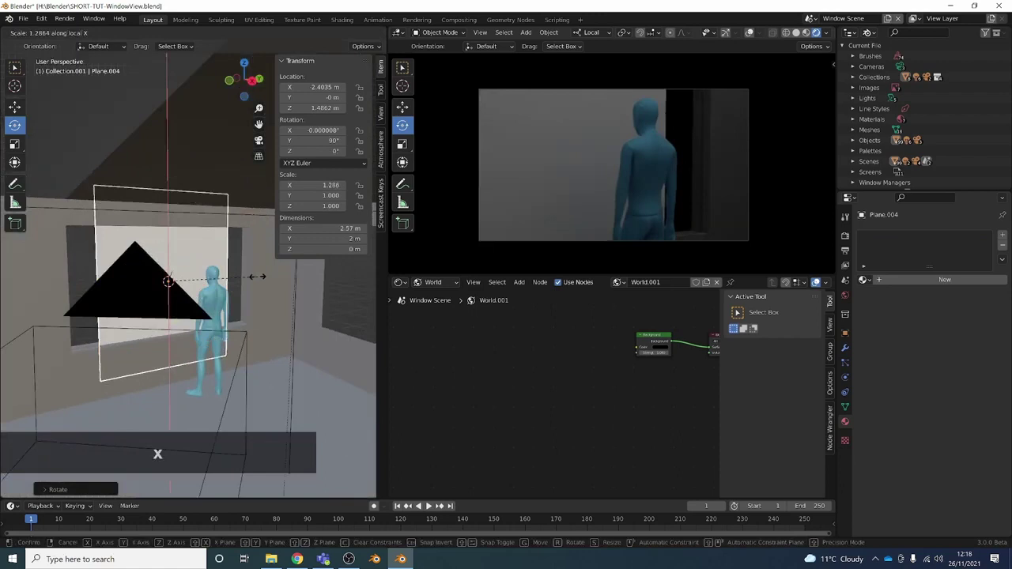
pyautogui.press('y')
pyautogui.click(268, 282)
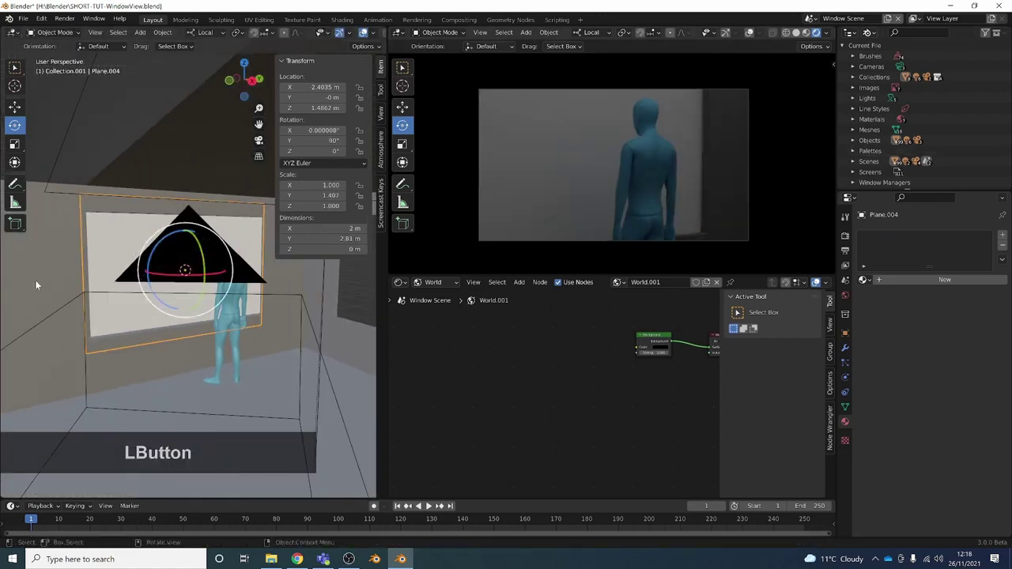
pyautogui.middleClick(246, 256)
pyautogui.scroll(-3)
pyautogui.middleClick(229, 275)
pyautogui.middleClick(166, 304)
pyautogui.press('shift+a')
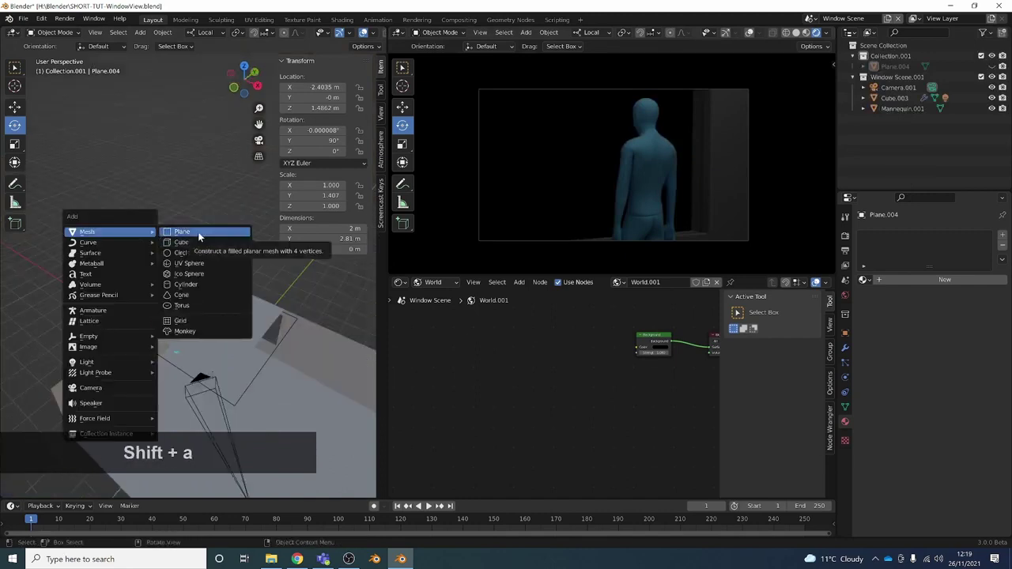
# Add another plane and give it the new Background View material in the node editor.
pyautogui.click(200, 235)
pyautogui.middleClick(200, 283)
pyautogui.click(488, 359)
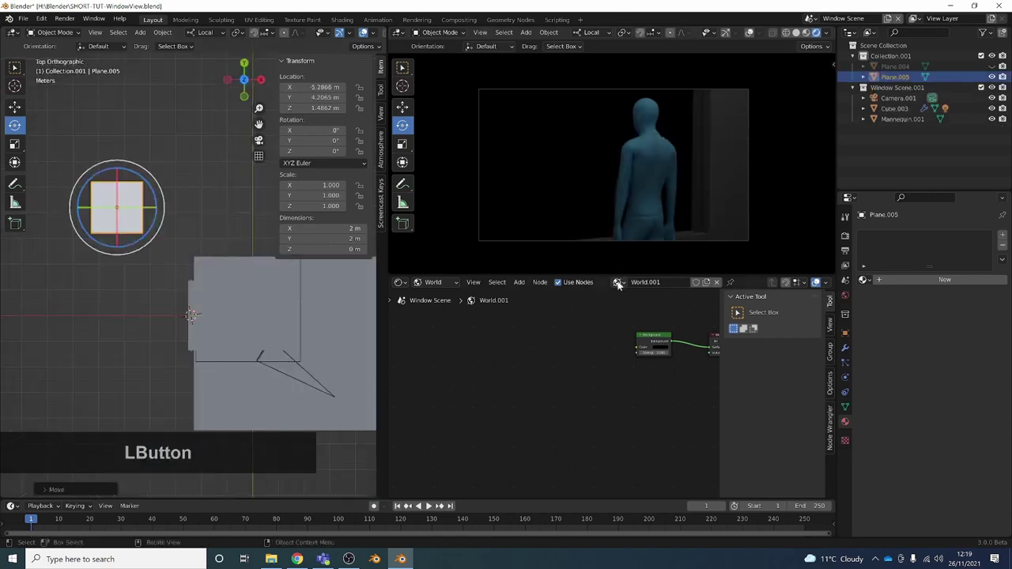
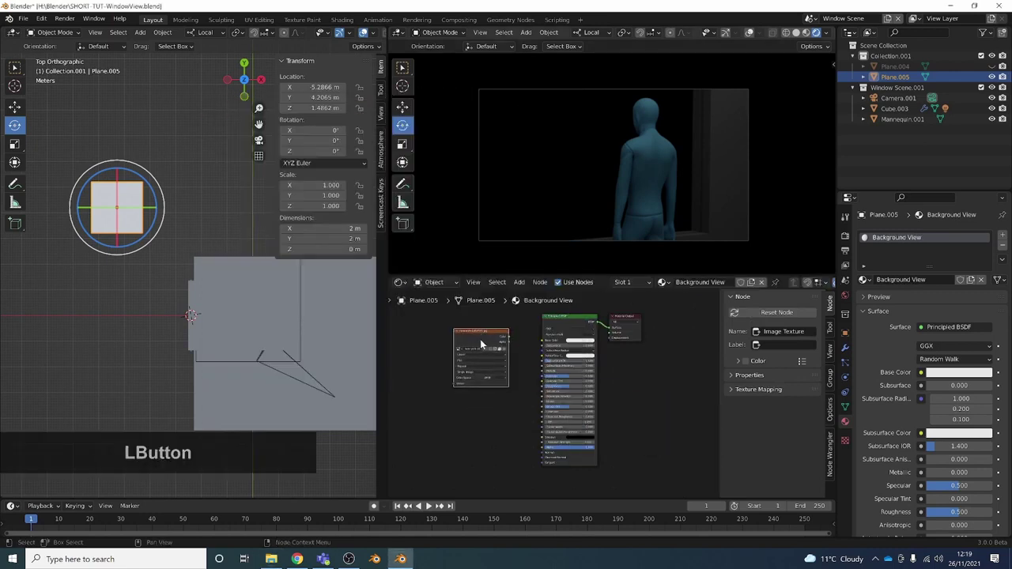
pyautogui.scroll(3)
pyautogui.middleClick(512, 355)
# Load the downloaded New York skyline jpg into an Image Texture and feed its Color to Base Color.
pyautogui.click(493, 345)
pyautogui.scroll(-3)
pyautogui.middleClick(513, 392)
pyautogui.click(522, 339)
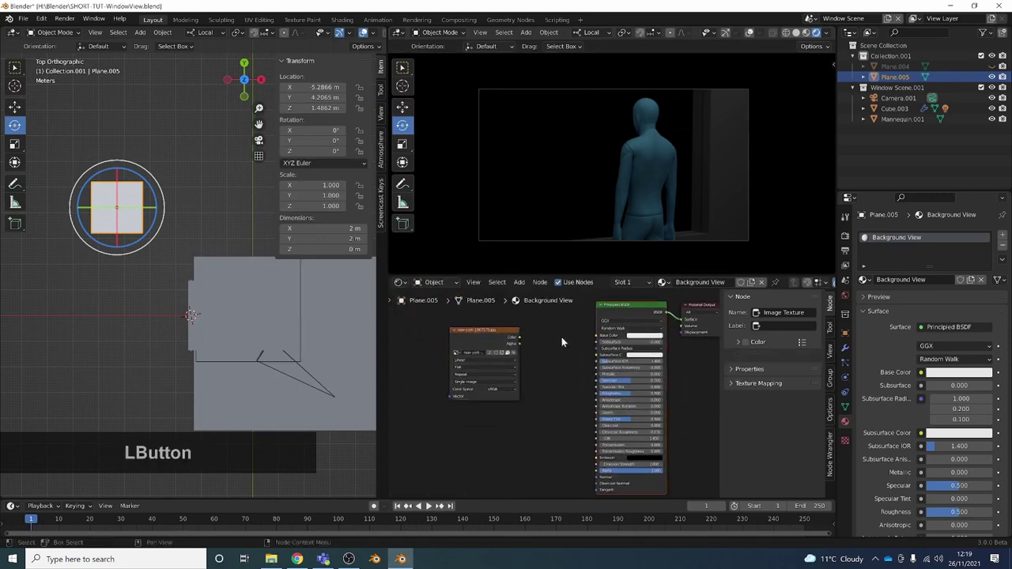
pyautogui.middleClick(347, 38)
pyautogui.middleClick(343, 39)
pyautogui.click(372, 35)
# Preview the plane shaded, link the image to Emission and set Roughness to 1.
pyautogui.middleClick(186, 280)
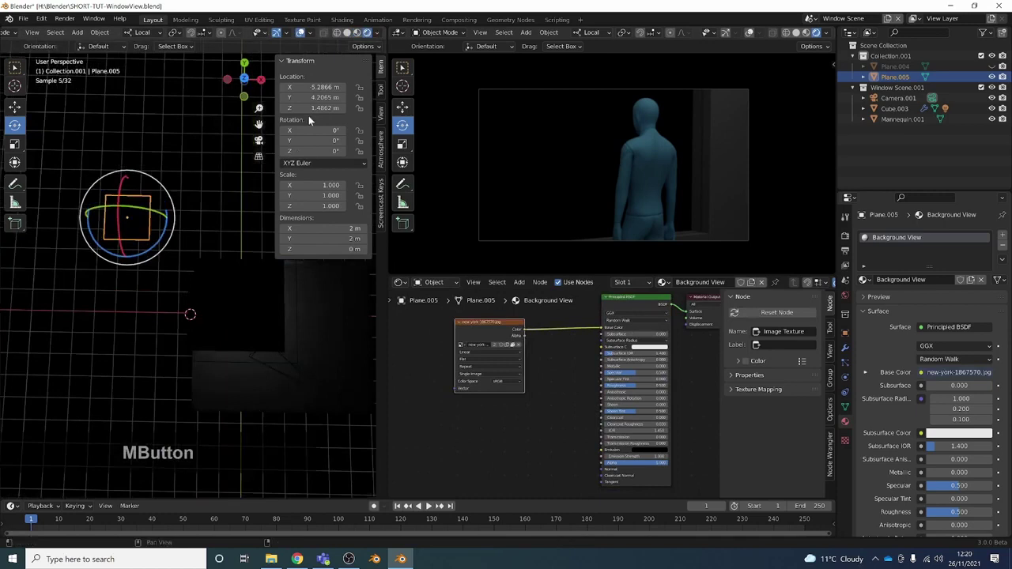
pyautogui.click(353, 39)
pyautogui.scroll(3)
pyautogui.middleClick(138, 240)
pyautogui.scroll(3)
pyautogui.middleClick(205, 268)
pyautogui.click(522, 334)
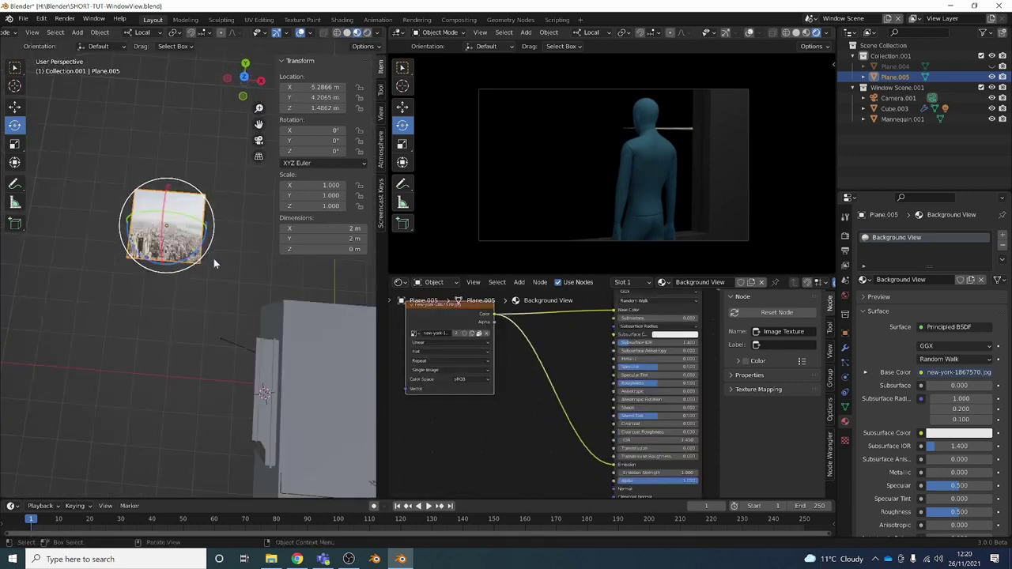
pyautogui.middleClick(249, 283)
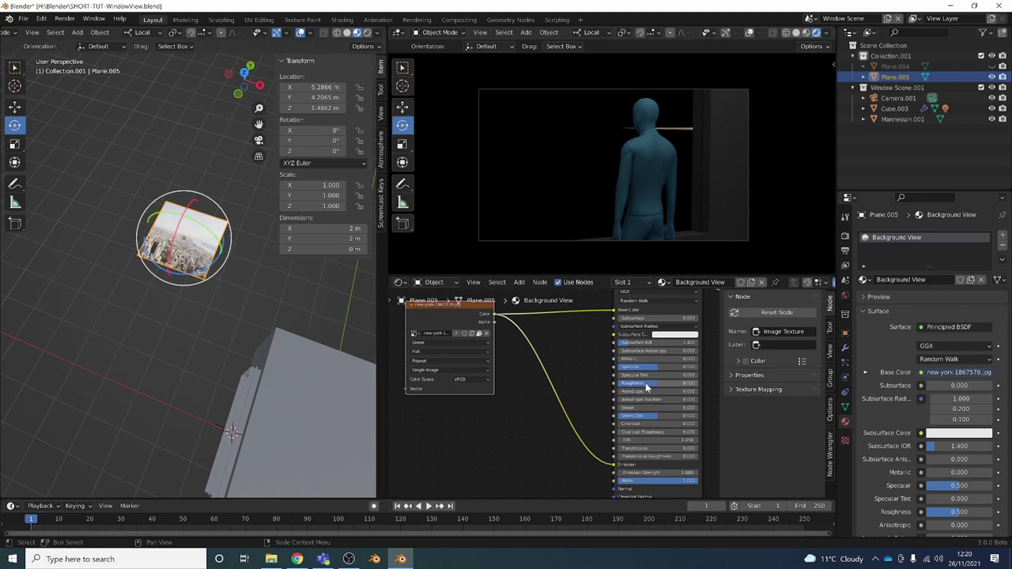
pyautogui.click(646, 389)
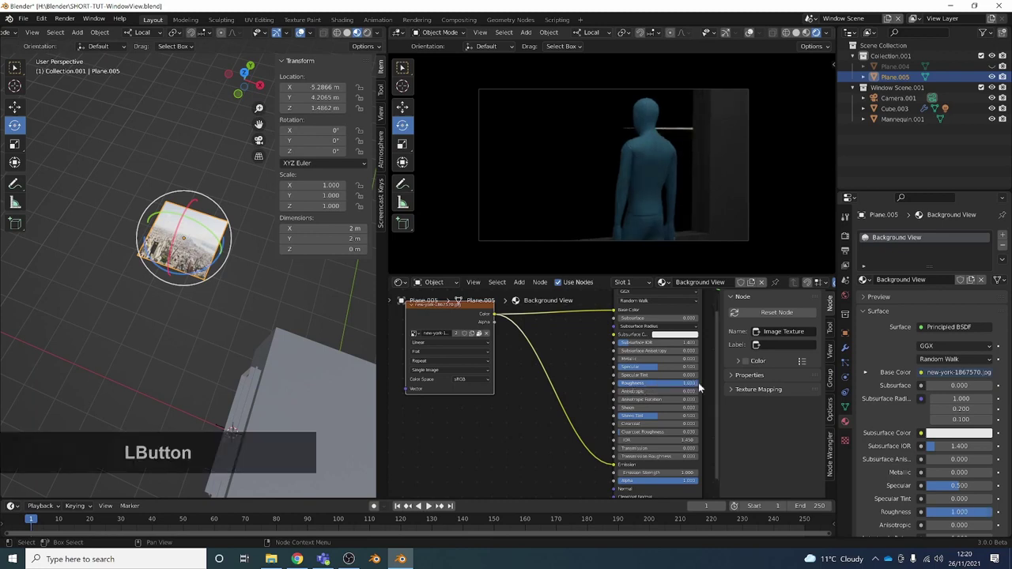
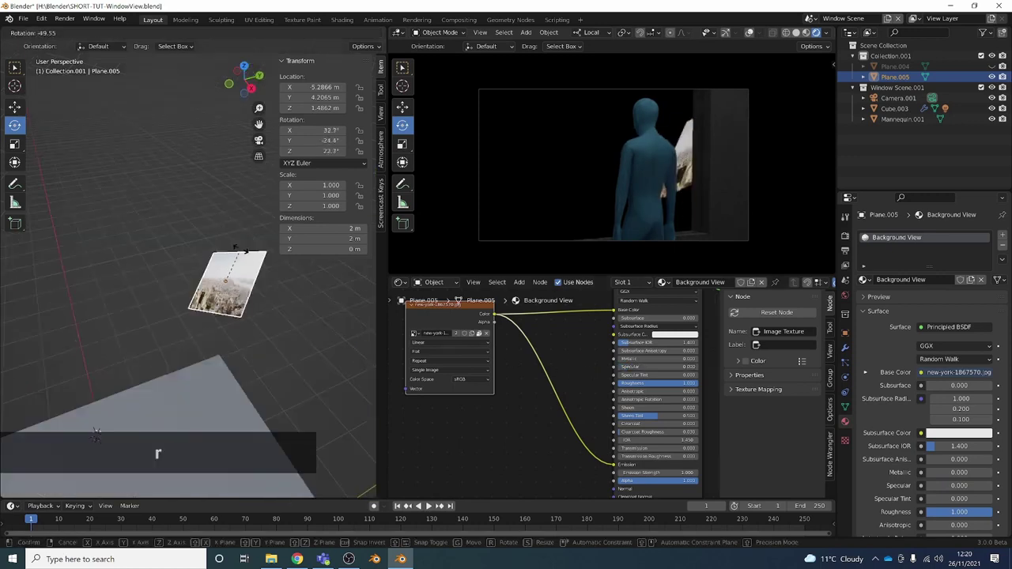
# Cancel the plane tilt and orbit the room to see the skyline plane beside the window, showing the sidebar.
pyautogui.press('Escape')
pyautogui.scroll(-3)
pyautogui.middleClick(196, 324)
pyautogui.middleClick(226, 317)
pyautogui.middleClick(255, 294)
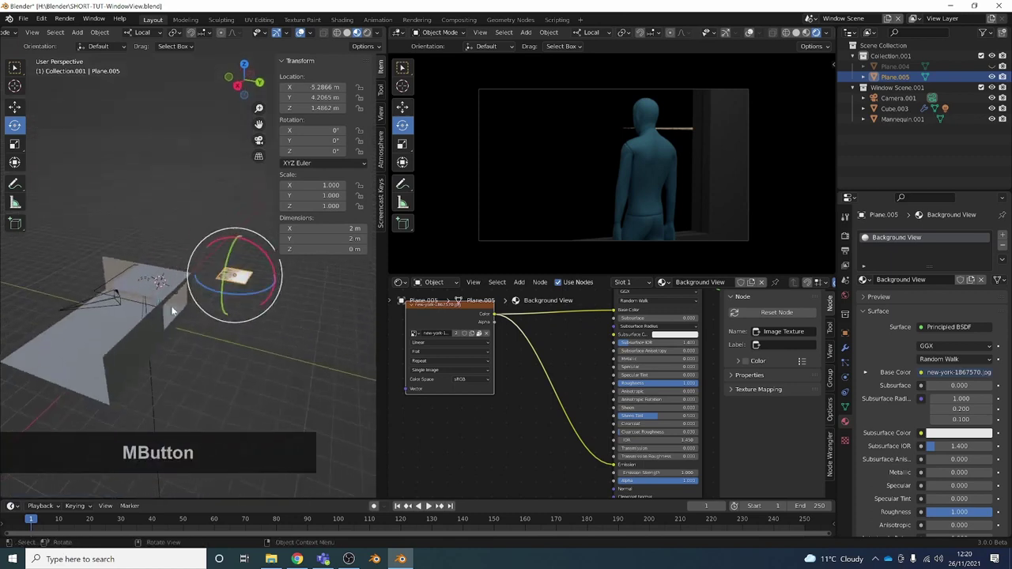
pyautogui.middleClick(155, 316)
pyautogui.scroll(3)
pyautogui.middleClick(261, 303)
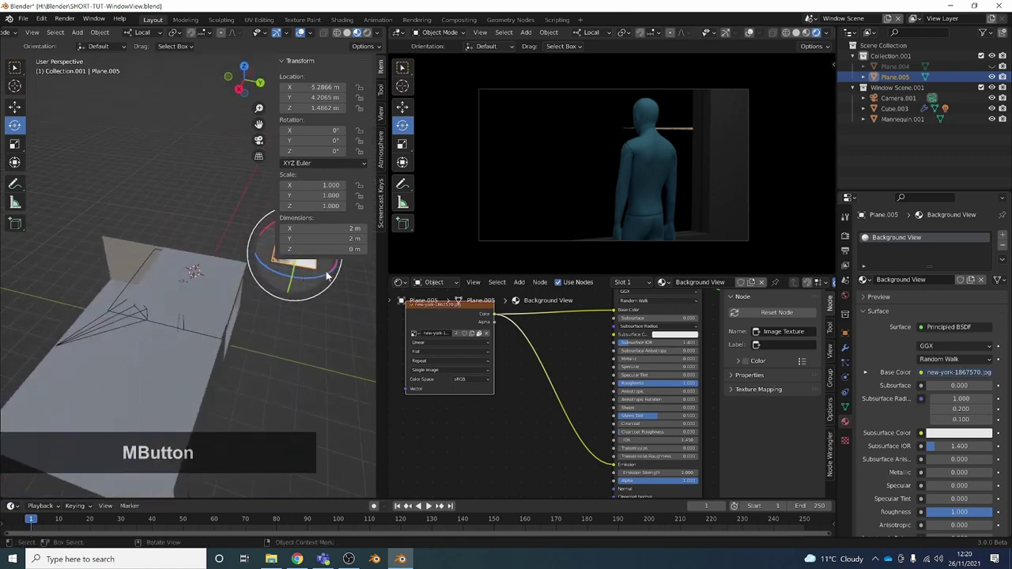
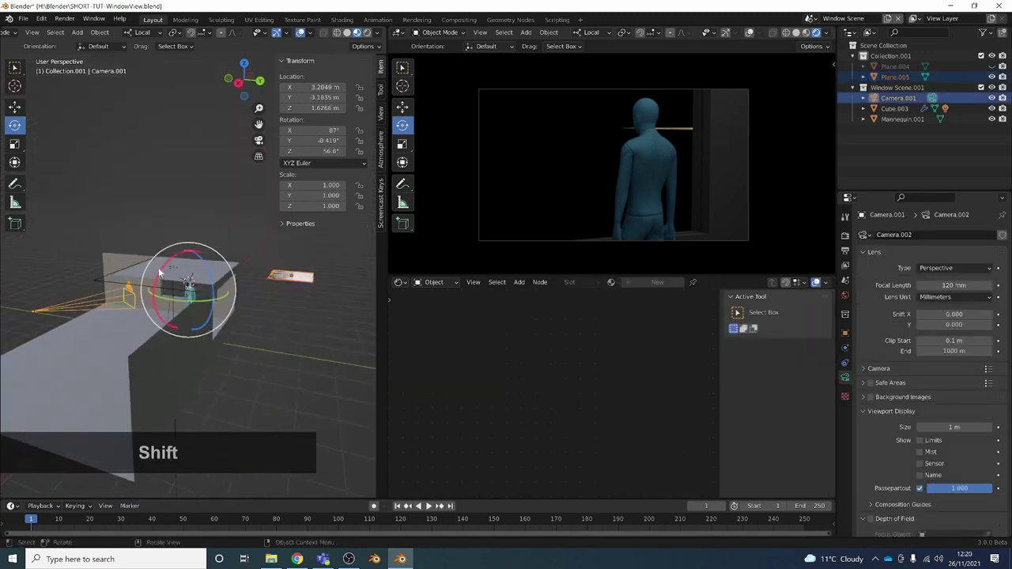
pyautogui.press('n')
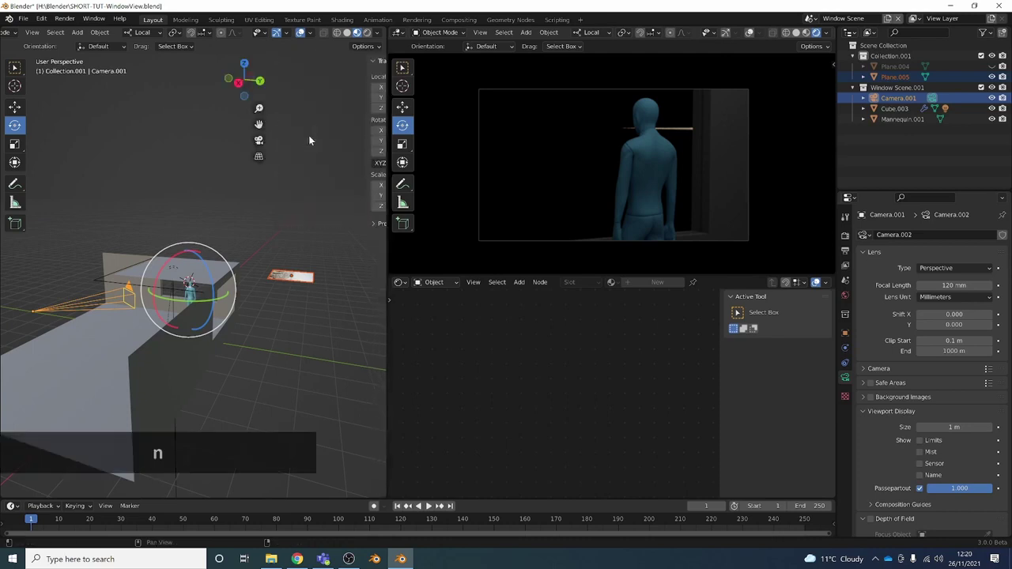
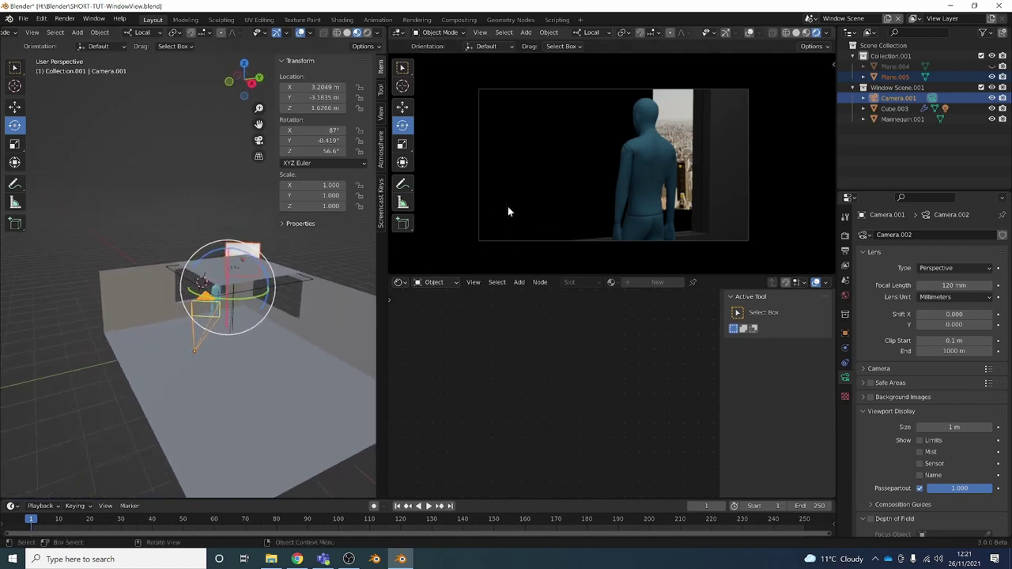
# Move the New York image plane behind the window so it sits beside the mannequin in view.
pyautogui.middleClick(562, 179)
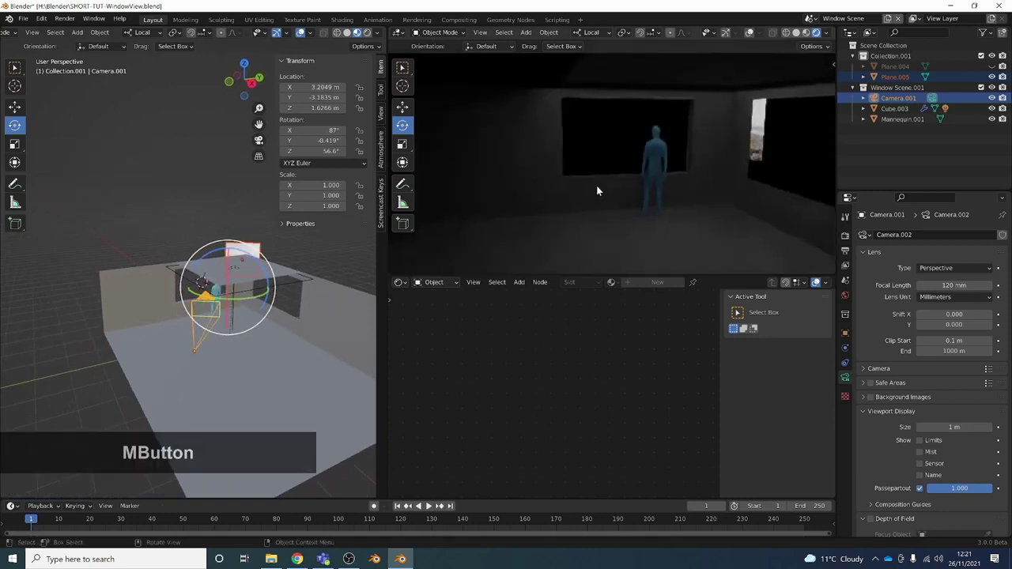
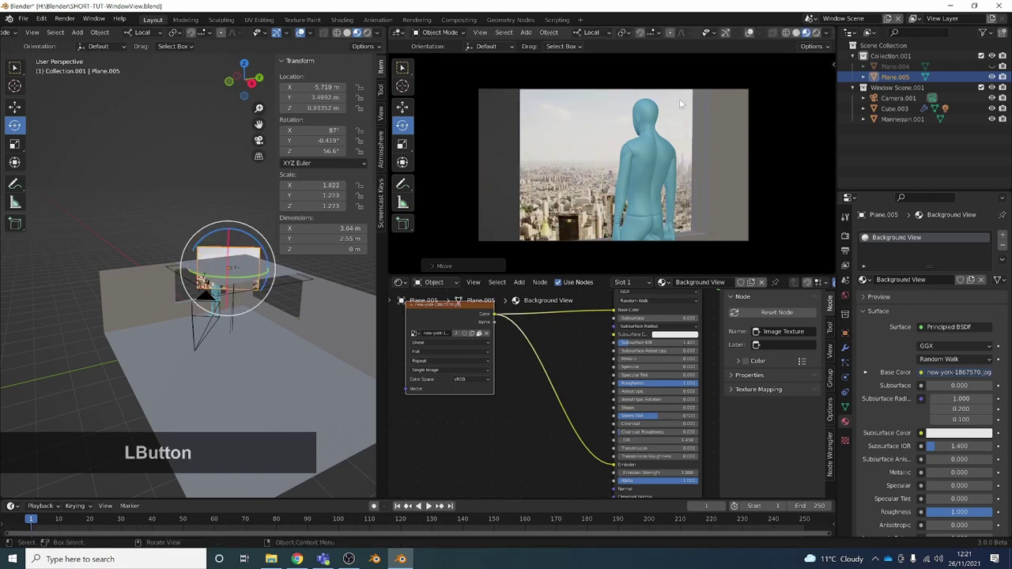
pyautogui.press('g')
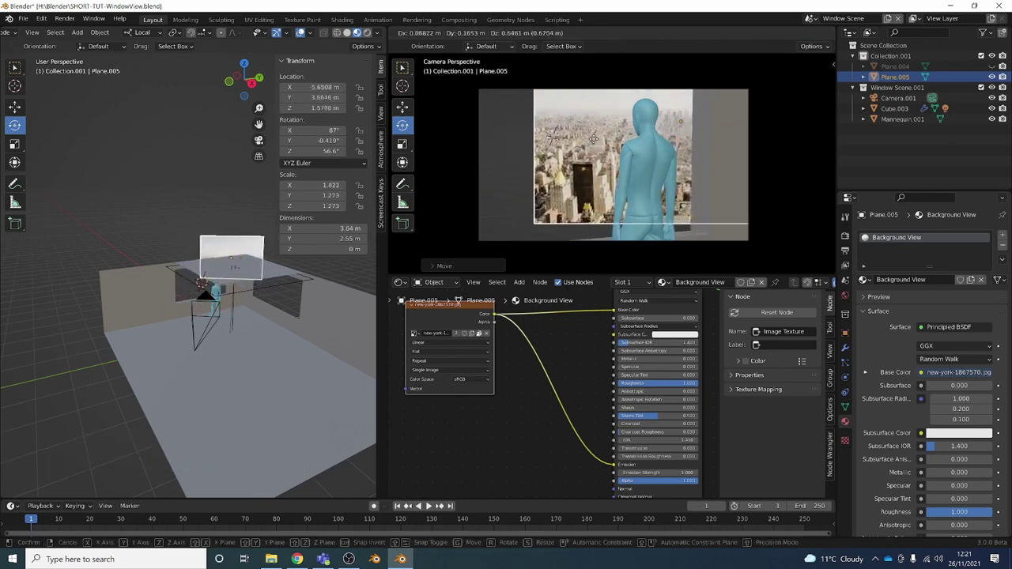
pyautogui.click(559, 171)
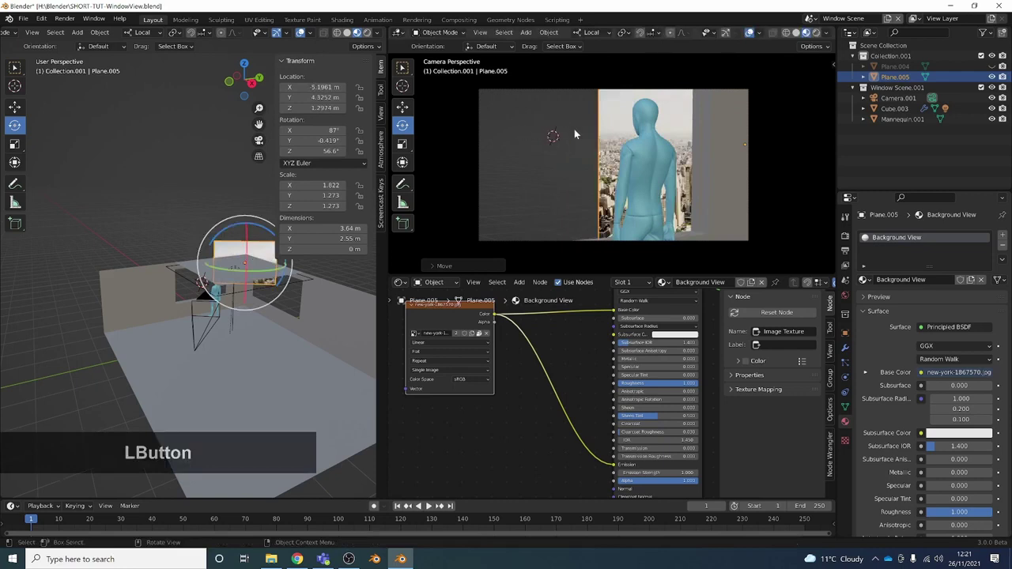
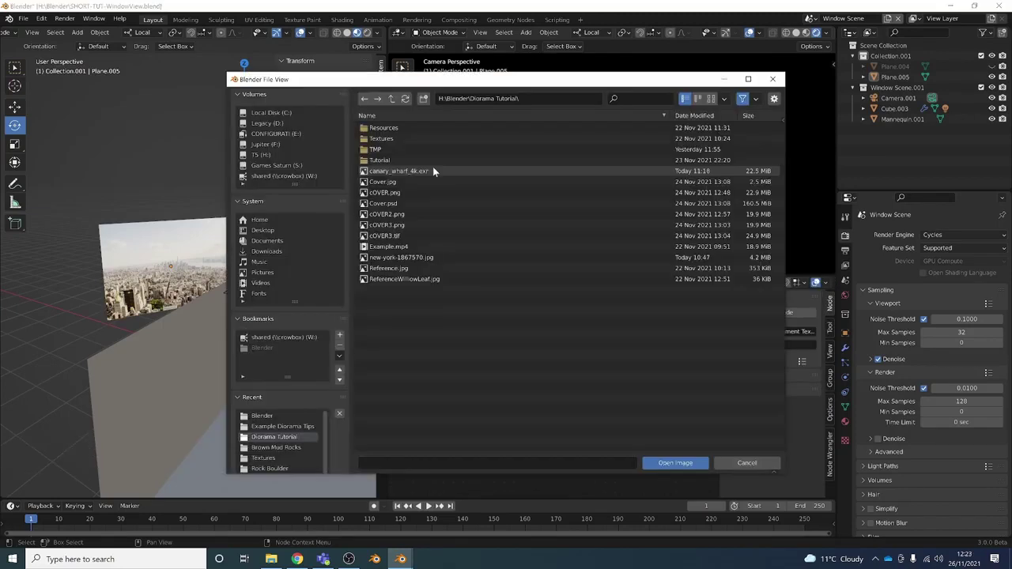
# Load canary_wharf_4k.exr into the world's Environment Texture.
pyautogui.click(435, 170)
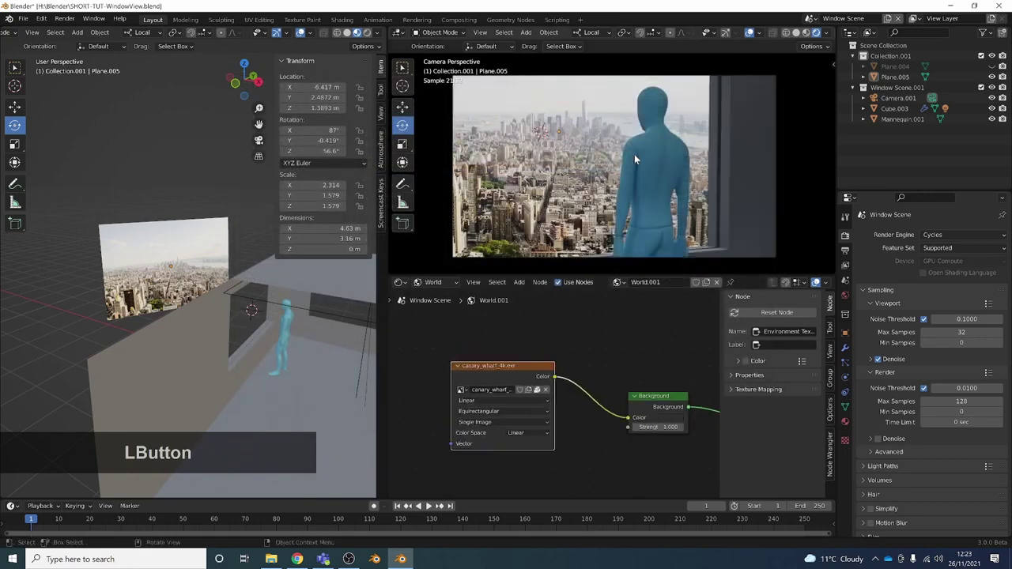
pyautogui.scroll(-3)
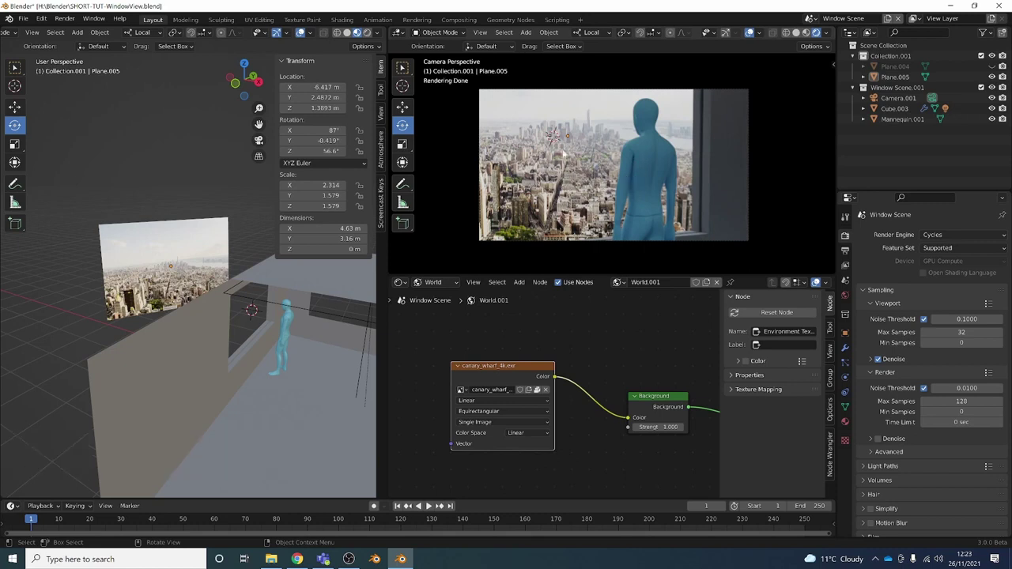
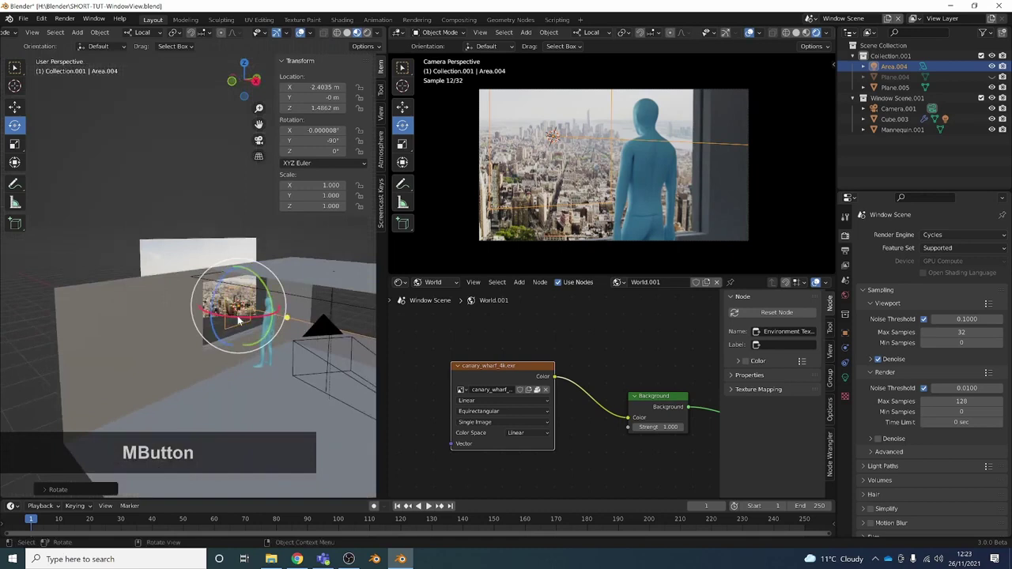
# Scale the area light along X and Y to match the window size.
pyautogui.press('s')
pyautogui.click(273, 323)
pyautogui.press('s')
pyautogui.press('x')
pyautogui.press('s')
pyautogui.press('y')
pyautogui.click(249, 314)
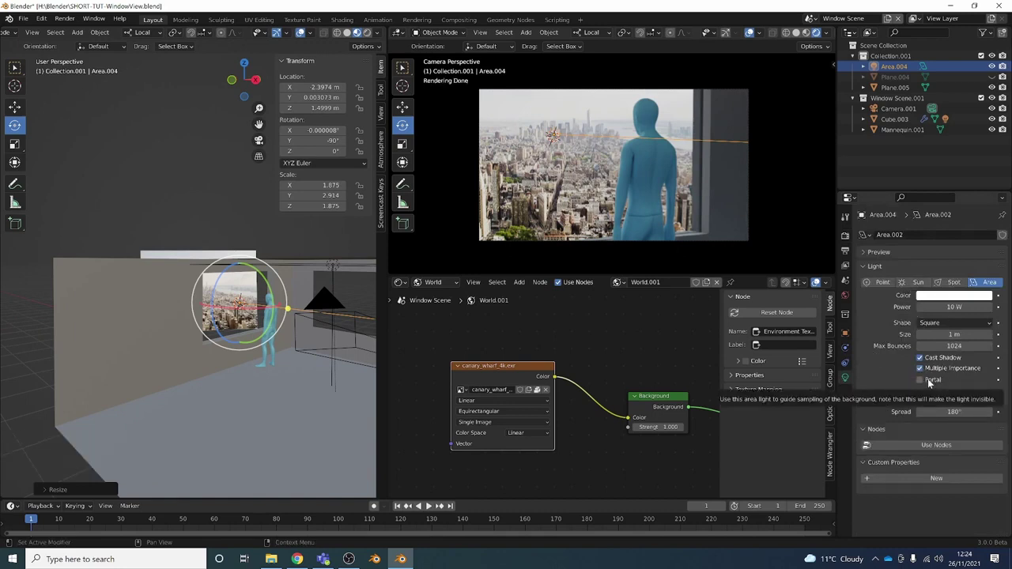
# Enable Portal on the area light and unhide the hidden objects.
pyautogui.middleClick(212, 321)
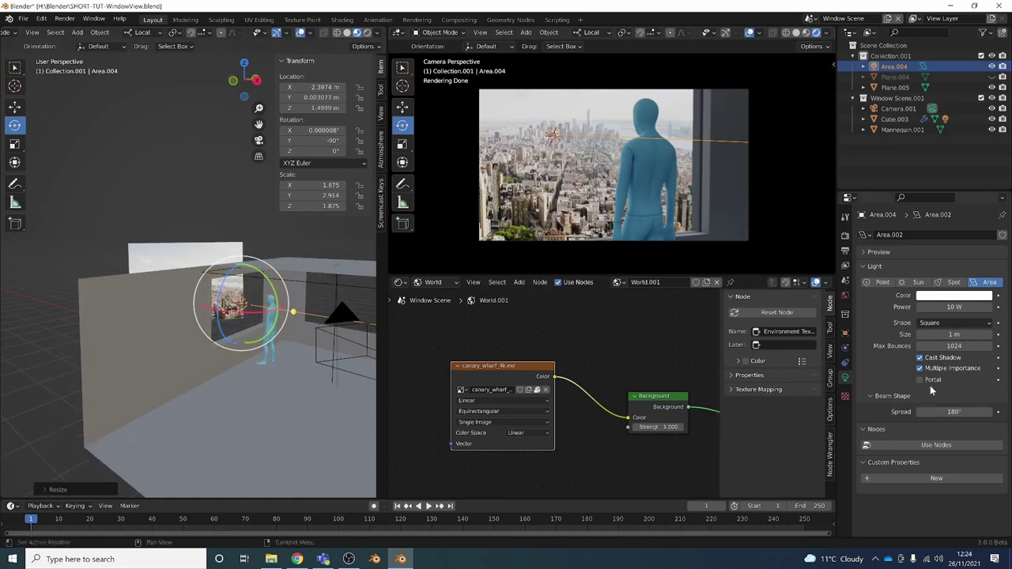
pyautogui.click(921, 383)
pyautogui.scroll(3)
pyautogui.click(181, 203)
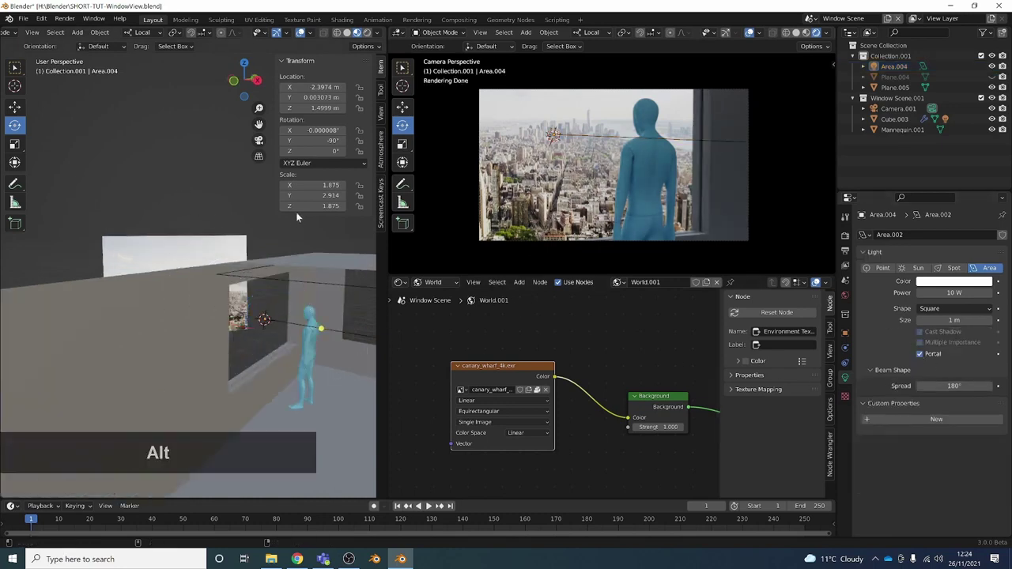
pyautogui.press('alt+h')
# Select the window pane Plane.004 and create a new material for it.
pyautogui.middleClick(241, 271)
pyautogui.middleClick(227, 258)
pyautogui.middleClick(200, 237)
pyautogui.click(137, 166)
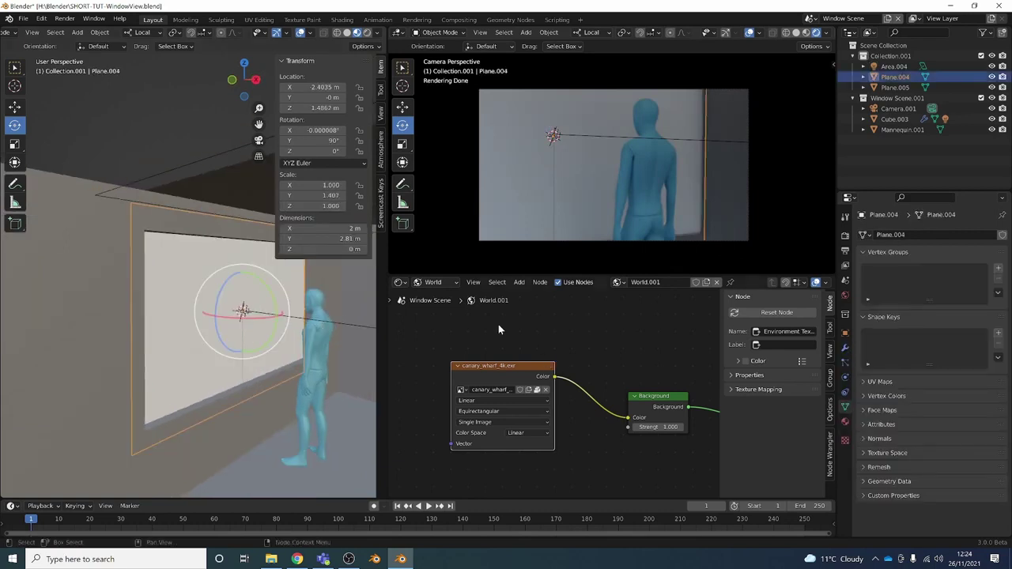
pyautogui.click(436, 282)
pyautogui.scroll(-3)
pyautogui.middleClick(617, 348)
pyautogui.click(663, 286)
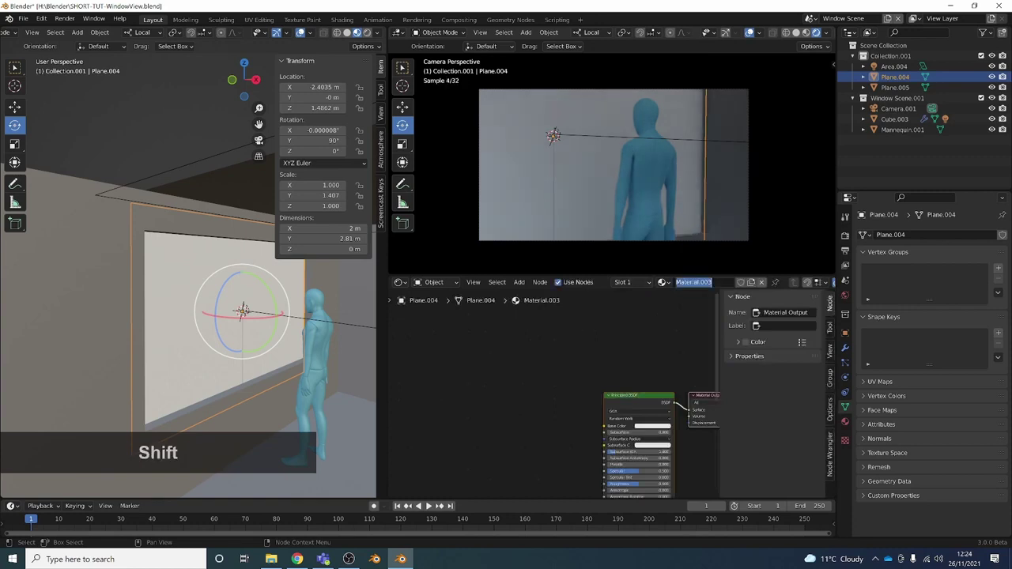
# Rename the pane material to Glass and set its Transmission to 1.
pyautogui.press('shift+g')
pyautogui.press(';')
pyautogui.press('a')
pyautogui.press('BackSpace')
pyautogui.press('a')
pyautogui.press('s')
pyautogui.scroll(3)
pyautogui.click(523, 466)
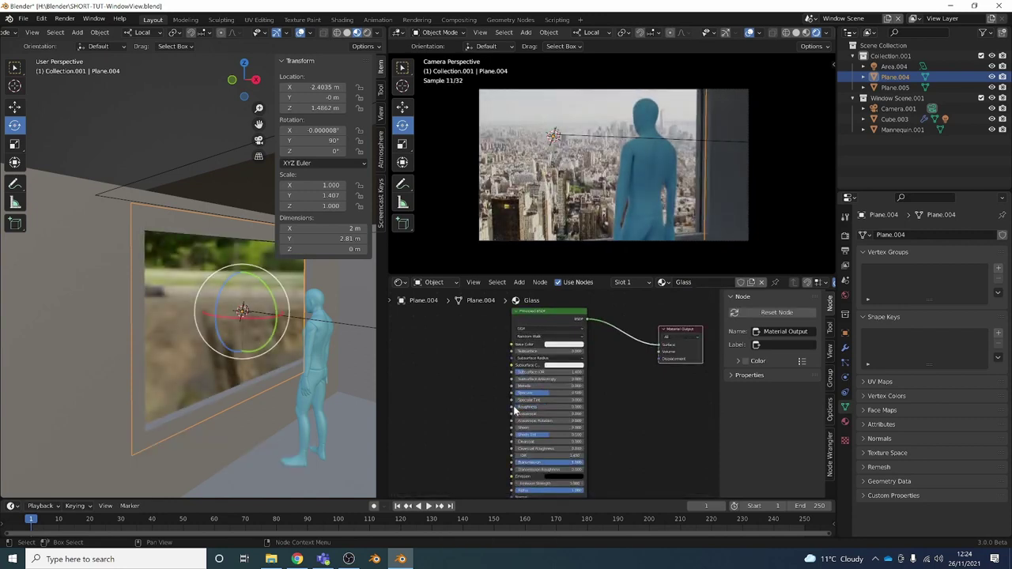
# Adjust further Principled BSDF settings on the Glass material.
pyautogui.middleClick(602, 382)
pyautogui.scroll(-3)
pyautogui.click(659, 344)
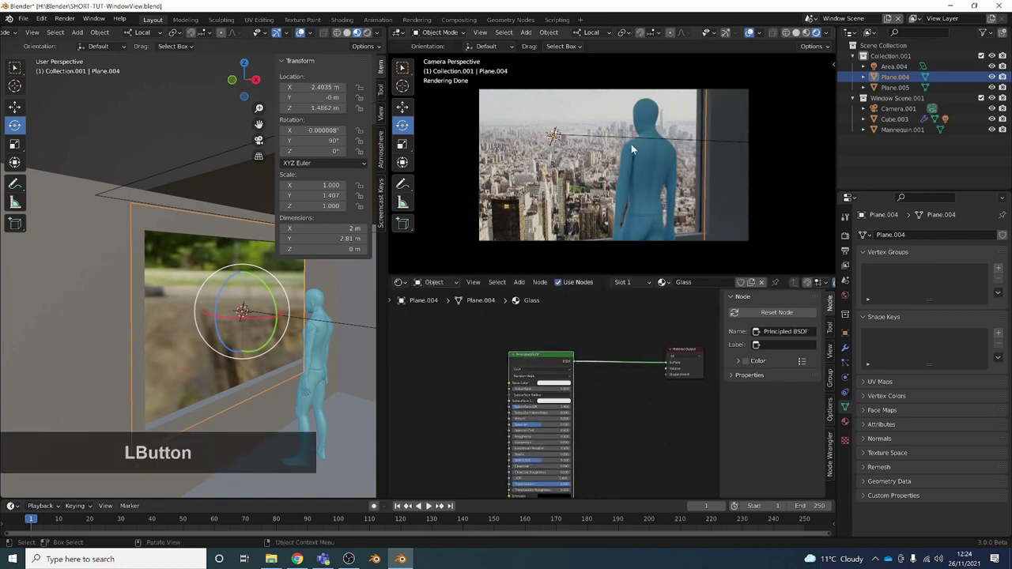
pyautogui.scroll(-3)
pyautogui.click(534, 368)
pyautogui.middleClick(467, 416)
pyautogui.click(480, 441)
pyautogui.middleClick(536, 397)
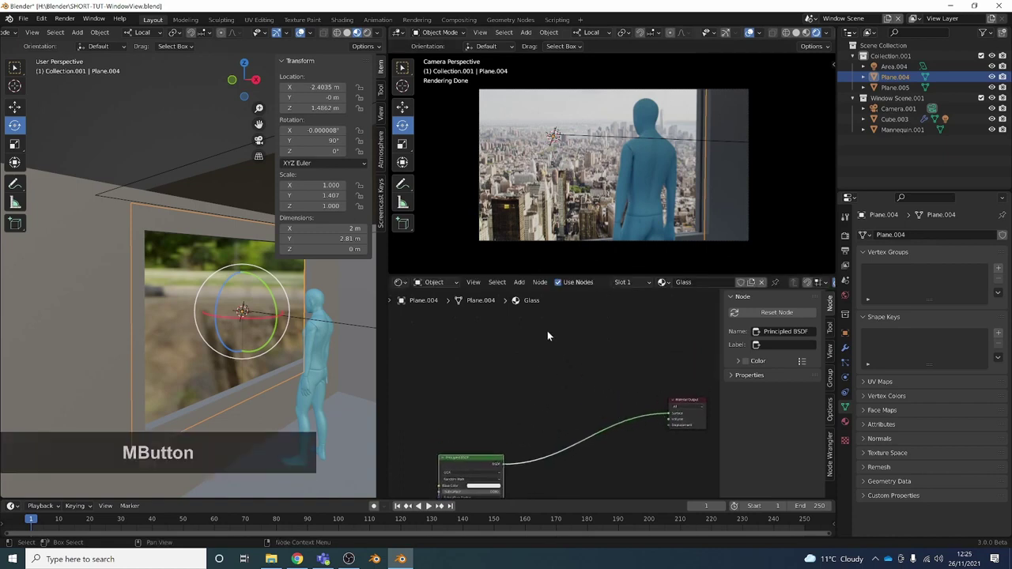
# Delete the Principled BSDF and add a Transparent BSDF node in its place.
pyautogui.press('shift+a')
pyautogui.click(548, 335)
pyautogui.press('t')
pyautogui.press('n')
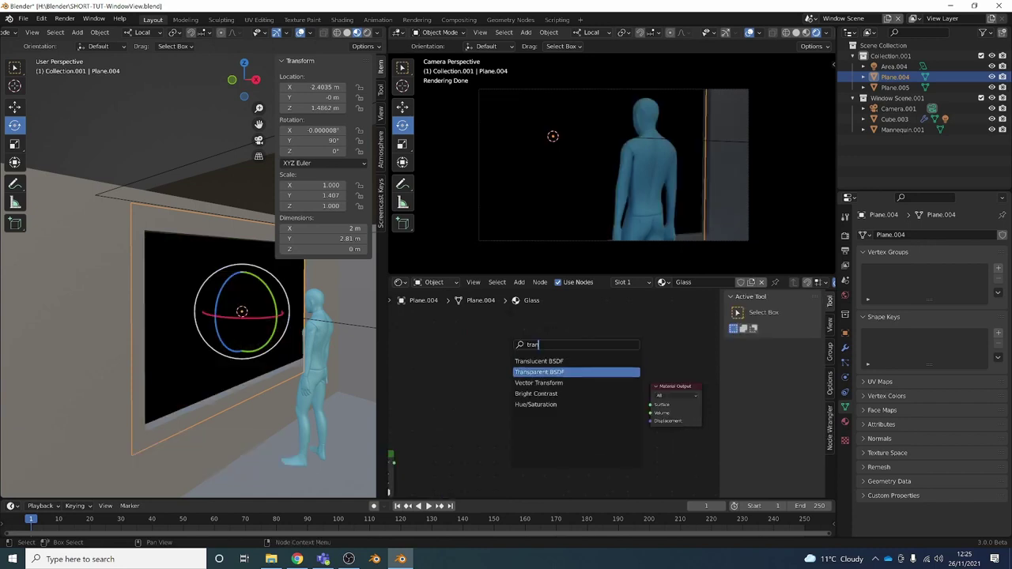
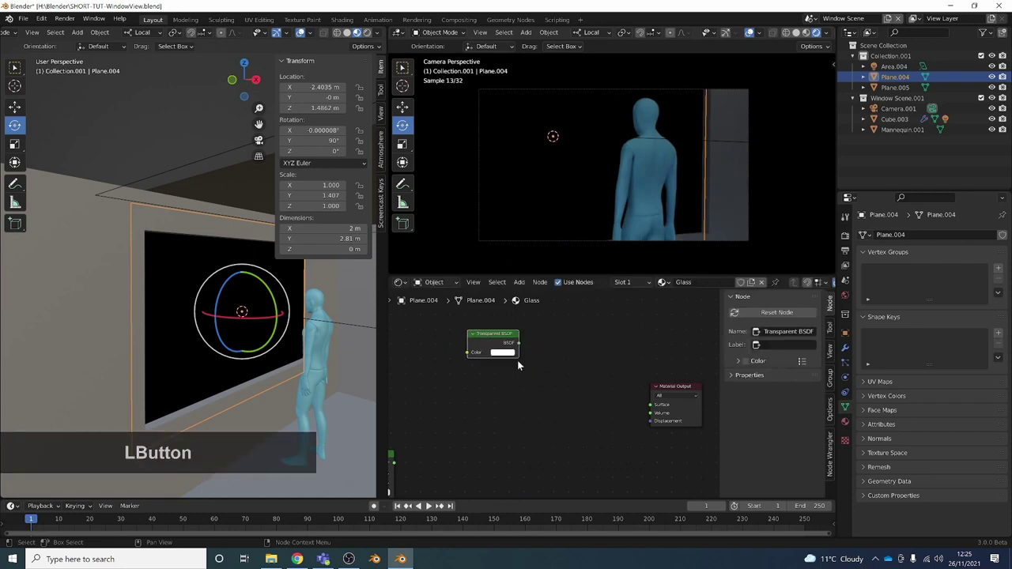
pyautogui.press('shift+a')
pyautogui.click(527, 396)
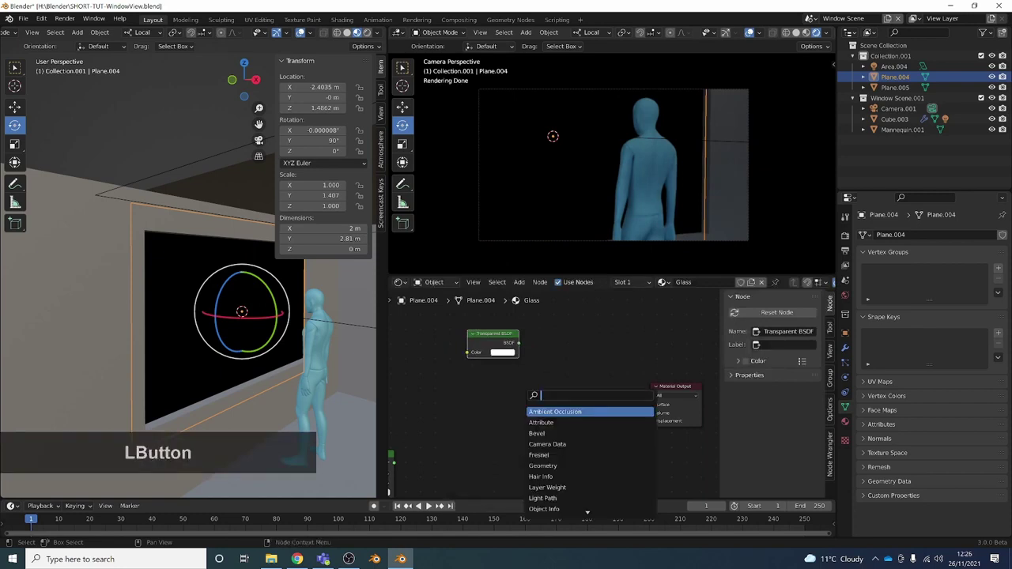
# Add a Glossy BSDF at roughness 0.035 and connect the Transparent BSDF to the Material Output Surface.
pyautogui.press('g')
pyautogui.press('l')
pyautogui.press('o')
pyautogui.press('s')
pyautogui.press('Return')
pyautogui.click(501, 392)
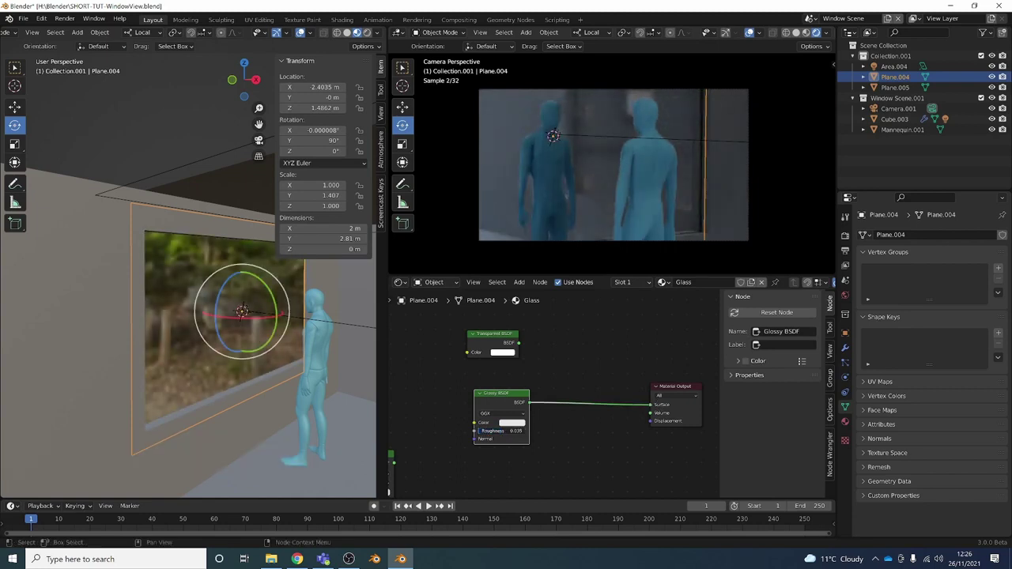
pyautogui.middleClick(531, 360)
pyautogui.click(517, 368)
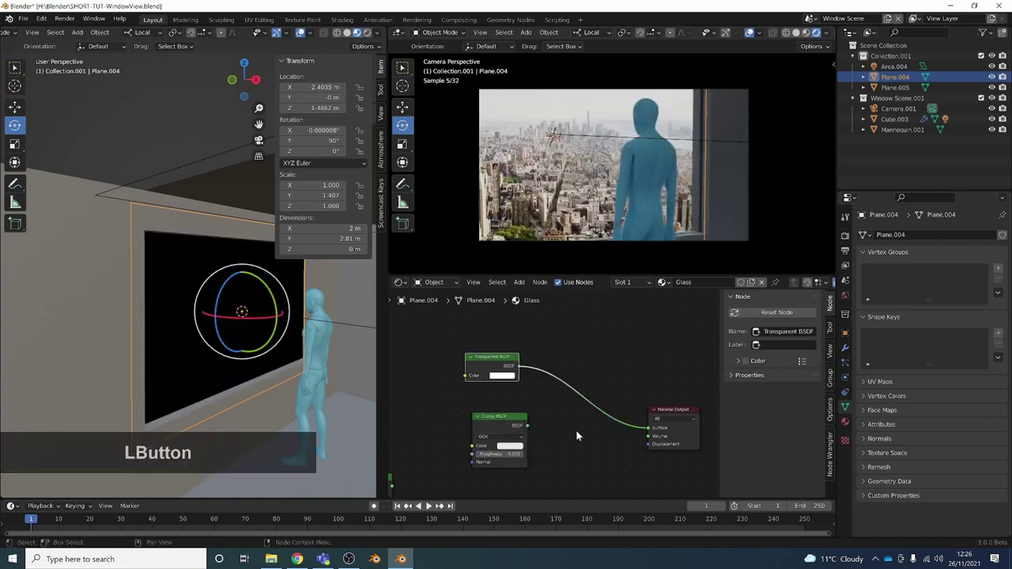
# Insert a Mix Shader combining the Transparent and Glossy BSDFs at factor about 0.48.
pyautogui.middleClick(572, 434)
pyautogui.press('shift+a')
pyautogui.click(611, 415)
pyautogui.press('m')
pyautogui.press('i')
pyautogui.press('x')
pyautogui.press('Down')
pyautogui.press('Return')
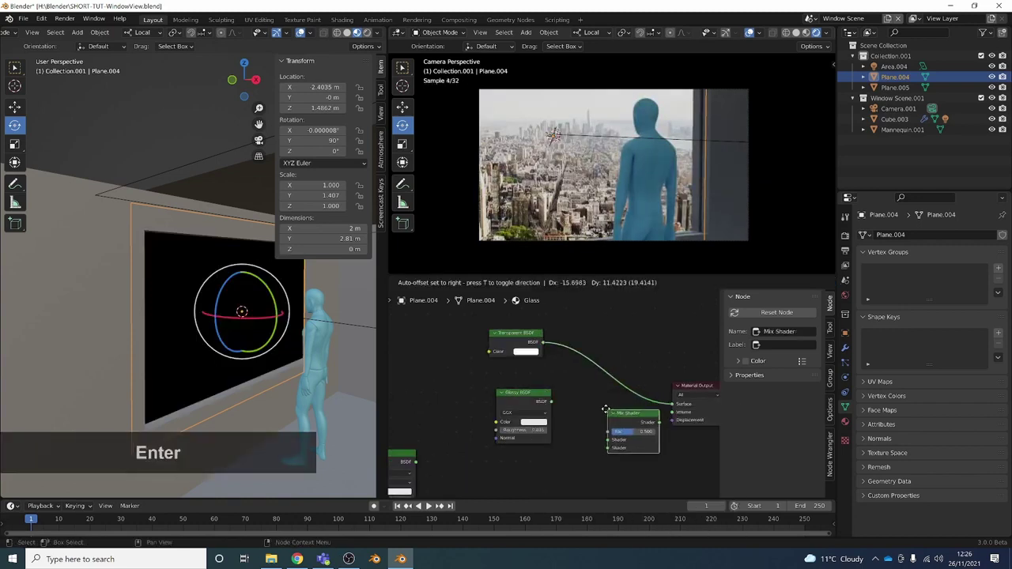
pyautogui.click(585, 398)
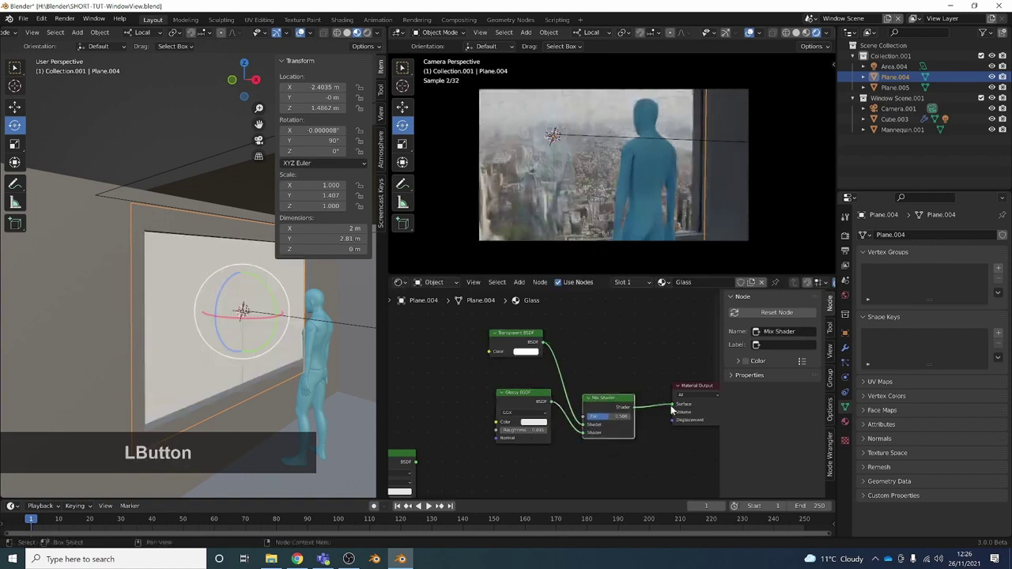
pyautogui.scroll(3)
pyautogui.click(610, 422)
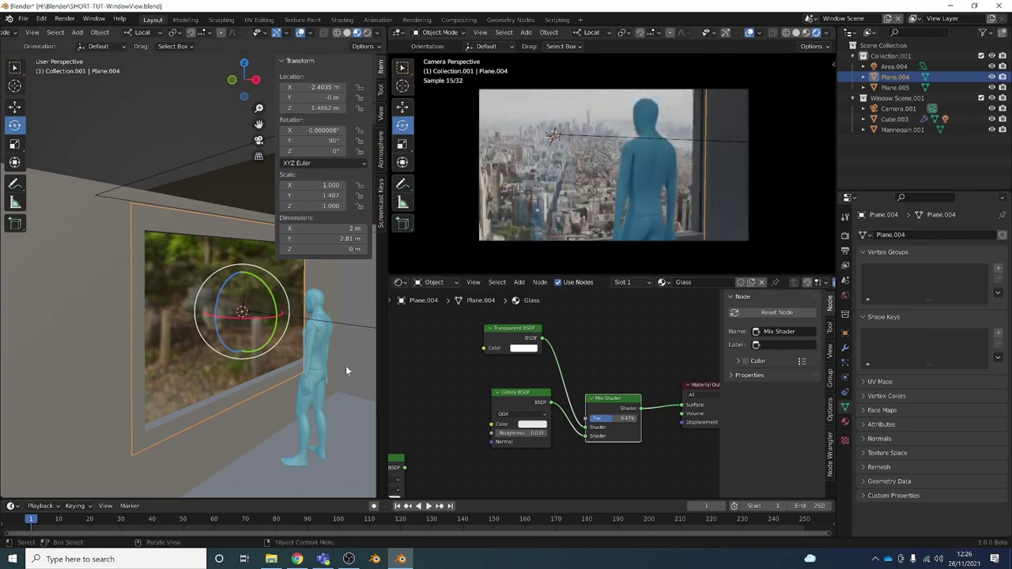
pyautogui.middleClick(274, 348)
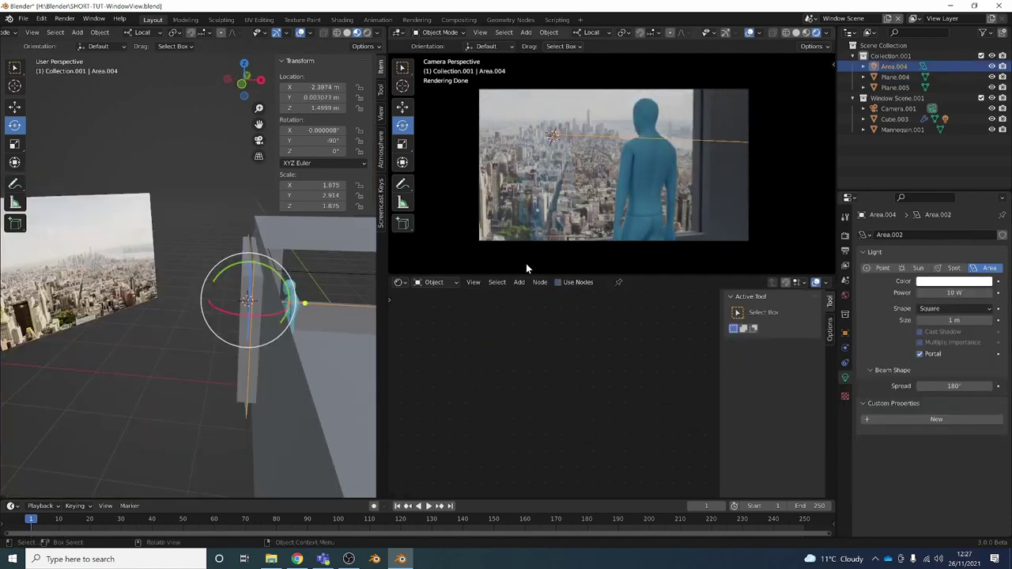
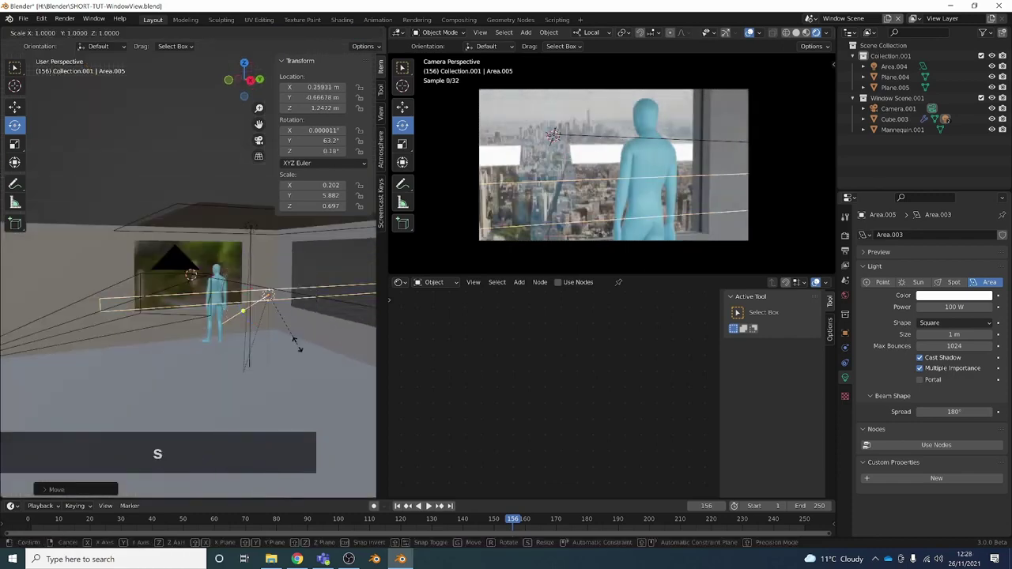
# Stretch the 100 W area light along its axis, duplicate it, and select the glass pane.
pyautogui.press('y')
pyautogui.press('z')
pyautogui.click(301, 286)
pyautogui.press('shift+d')
pyautogui.doubleClick(303, 327)
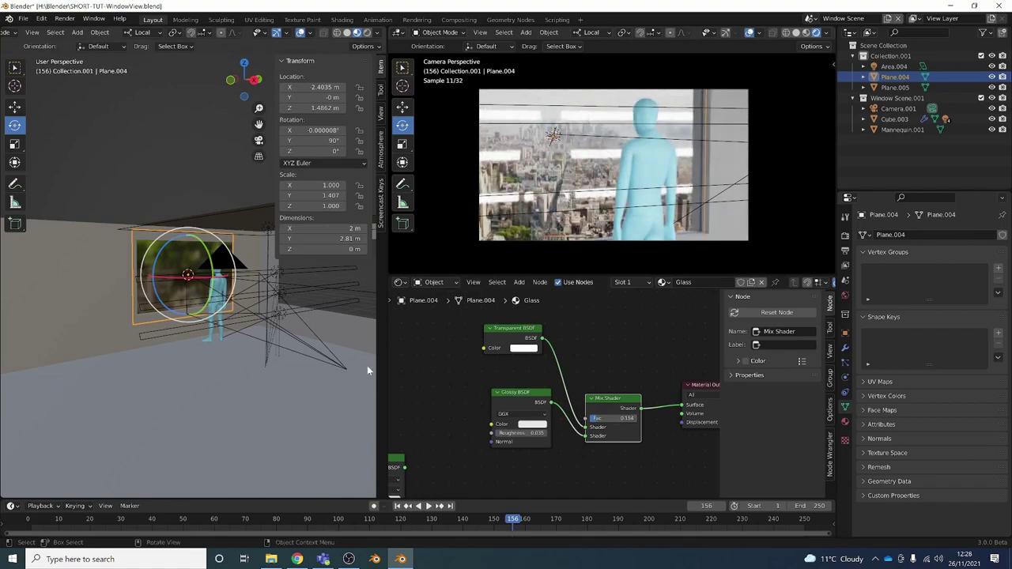
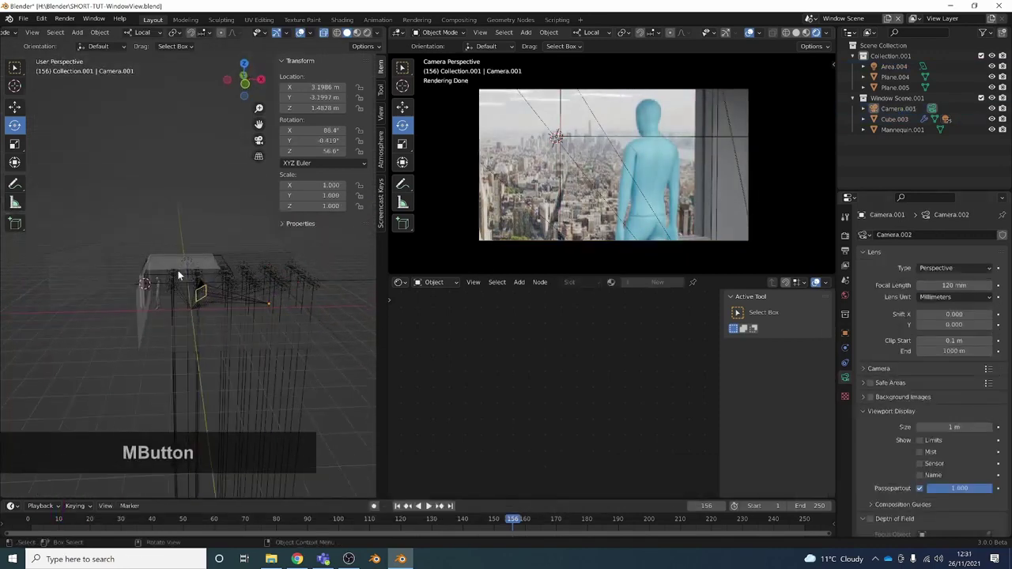
# Select the skyline backdrop plane and scale it up behind the window.
pyautogui.press('alt+z')
pyautogui.middleClick(134, 261)
pyautogui.click(69, 262)
pyautogui.middleClick(96, 272)
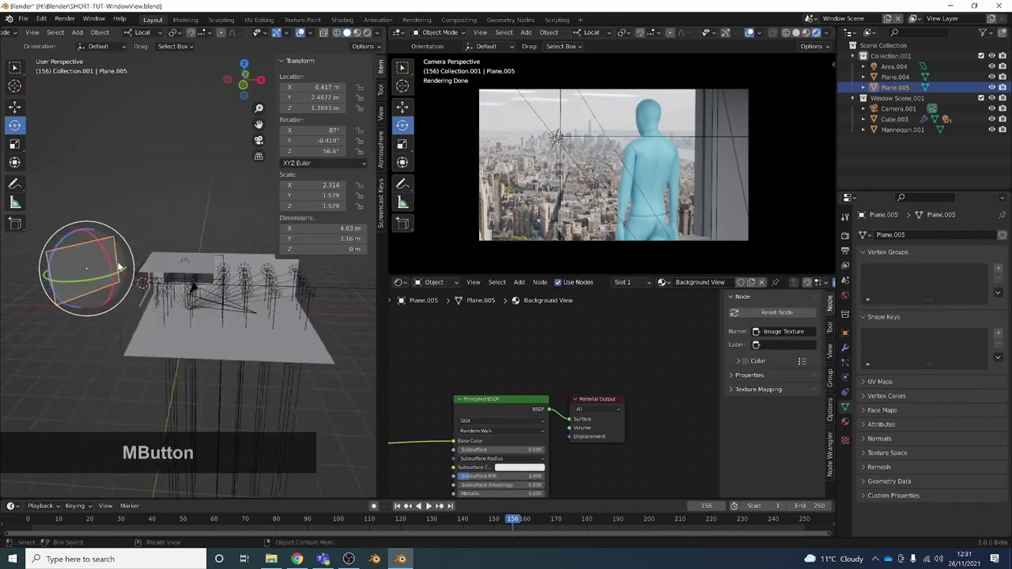
pyautogui.click(295, 283)
pyautogui.click(324, 290)
pyautogui.doubleClick(282, 275)
pyautogui.click(282, 281)
pyautogui.middleClick(283, 290)
# Select the camera and raise it to about 2.02 m to frame more skyline.
pyautogui.click(276, 311)
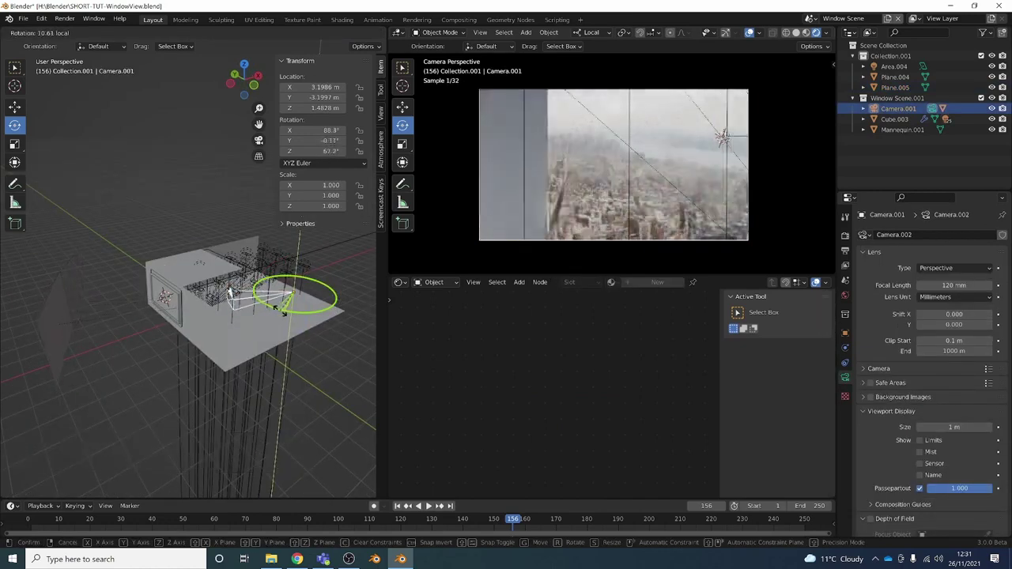
pyautogui.press('ctrl+z')
pyautogui.middleClick(168, 348)
pyautogui.press('g')
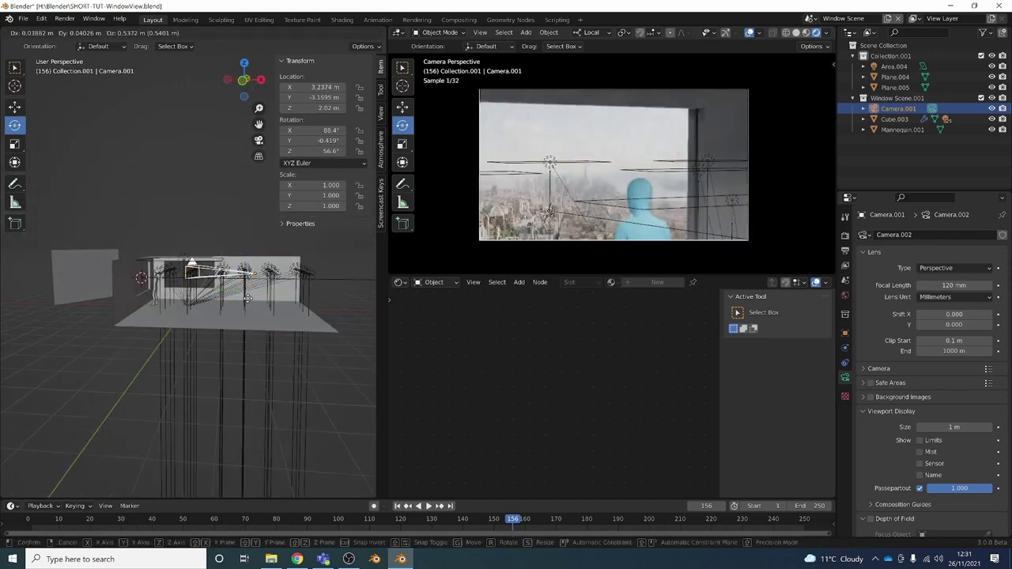
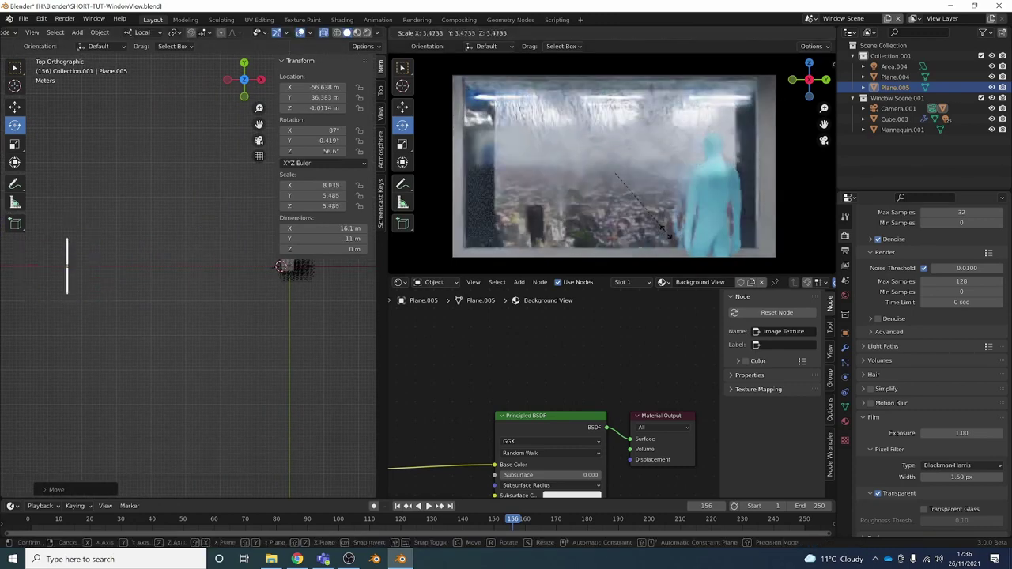
# Confirm the backdrop at about 20.6 × 14.1 m and orbit to check it fills the window.
pyautogui.click(686, 248)
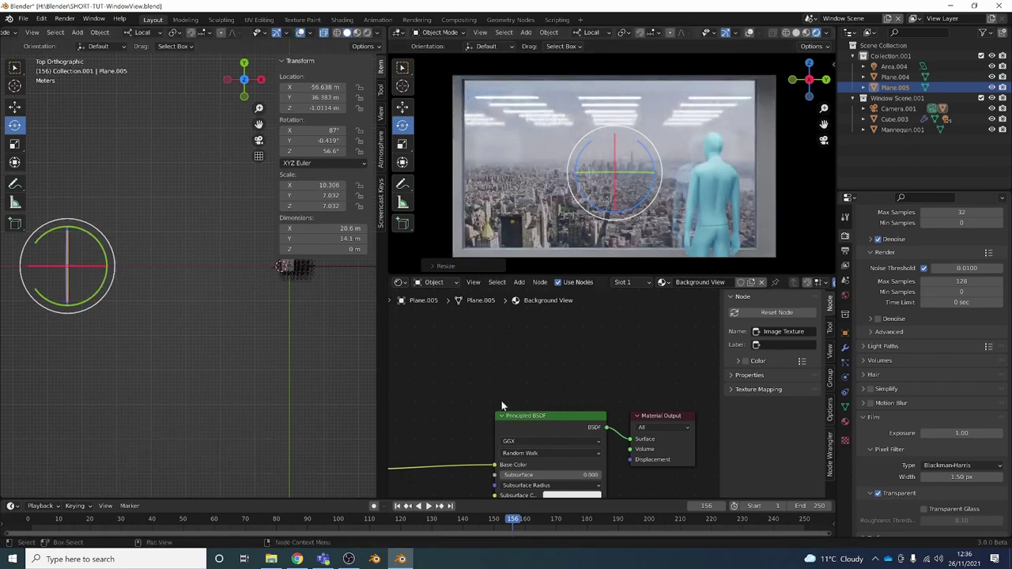
pyautogui.click(297, 332)
pyautogui.middleClick(290, 324)
pyautogui.scroll(3)
pyautogui.middleClick(188, 291)
pyautogui.scroll(3)
pyautogui.middleClick(288, 317)
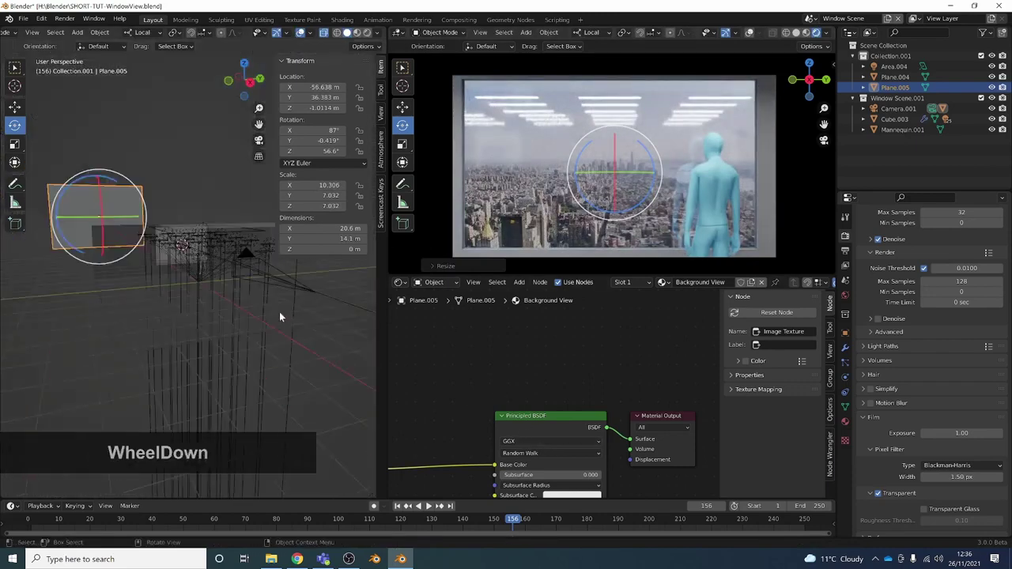
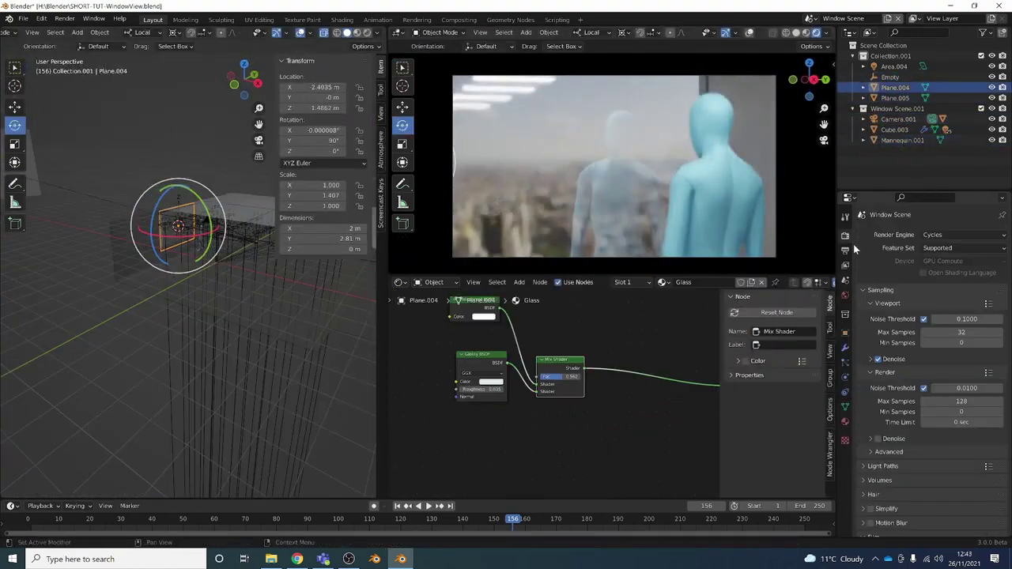
# Switch the render engine to Eevee with screen-space reflections and view the glass.
pyautogui.click(931, 238)
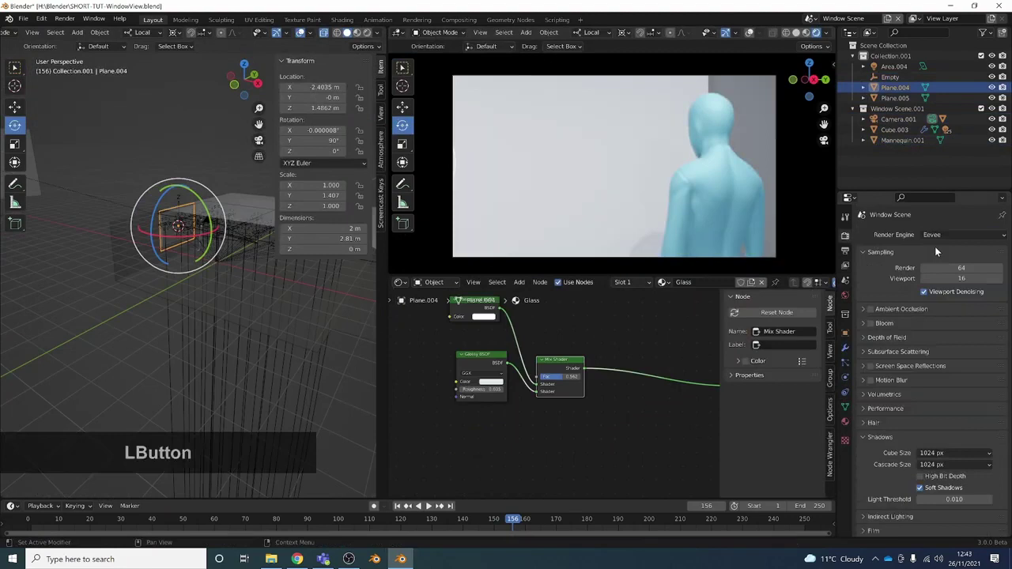
pyautogui.click(152, 253)
pyautogui.scroll(3)
pyautogui.click(108, 323)
pyautogui.scroll(-3)
pyautogui.middleClick(621, 384)
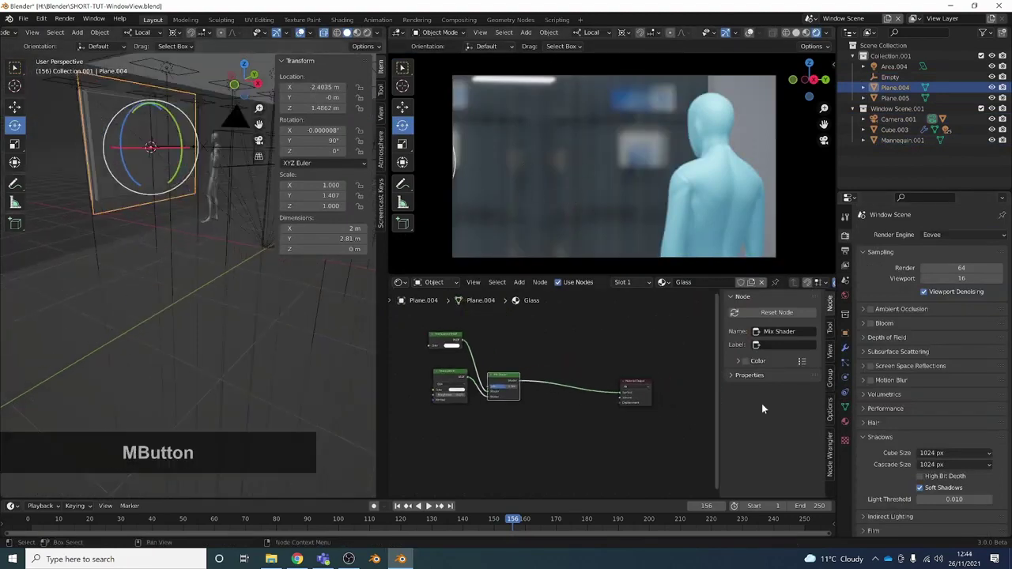
# Set the Glass material's Blend Mode and Shadow Mode to Alpha Hashed.
pyautogui.click(849, 423)
pyautogui.scroll(-3)
pyautogui.click(945, 409)
pyautogui.click(966, 444)
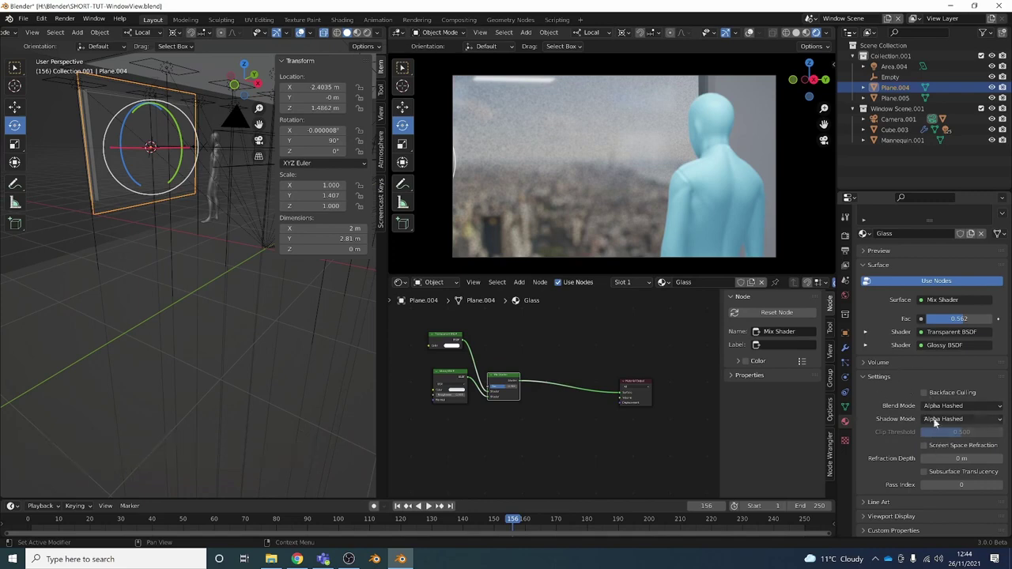
pyautogui.click(843, 241)
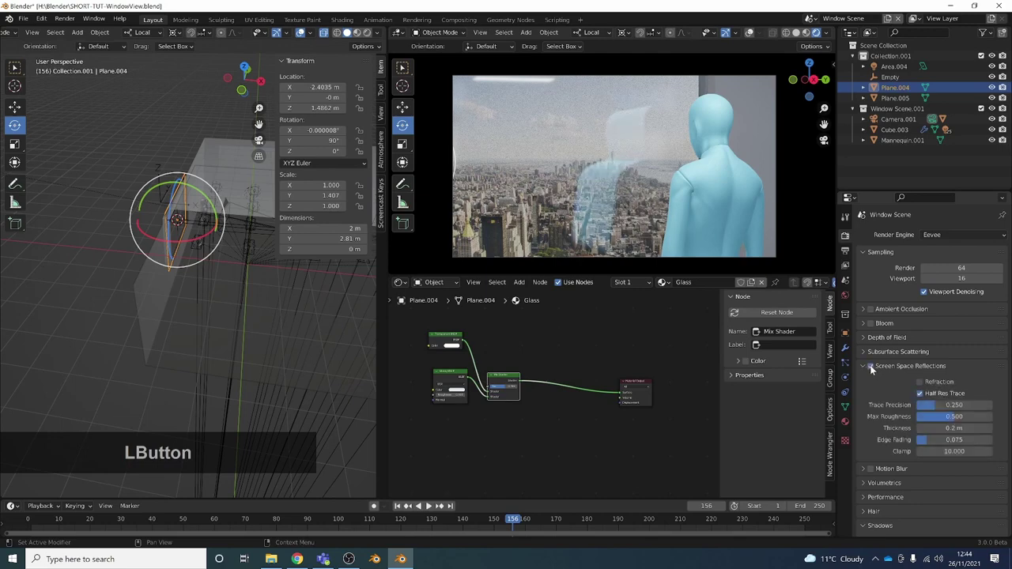
# Navigate the viewport to face the window with skyline, reflections and mannequin in frame.
pyautogui.middleClick(686, 219)
pyautogui.scroll(3)
pyautogui.middleClick(624, 215)
pyautogui.scroll(-3)
pyautogui.middleClick(542, 211)
pyautogui.scroll(-3)
pyautogui.middleClick(607, 214)
pyautogui.middleClick(577, 201)
pyautogui.middleClick(634, 201)
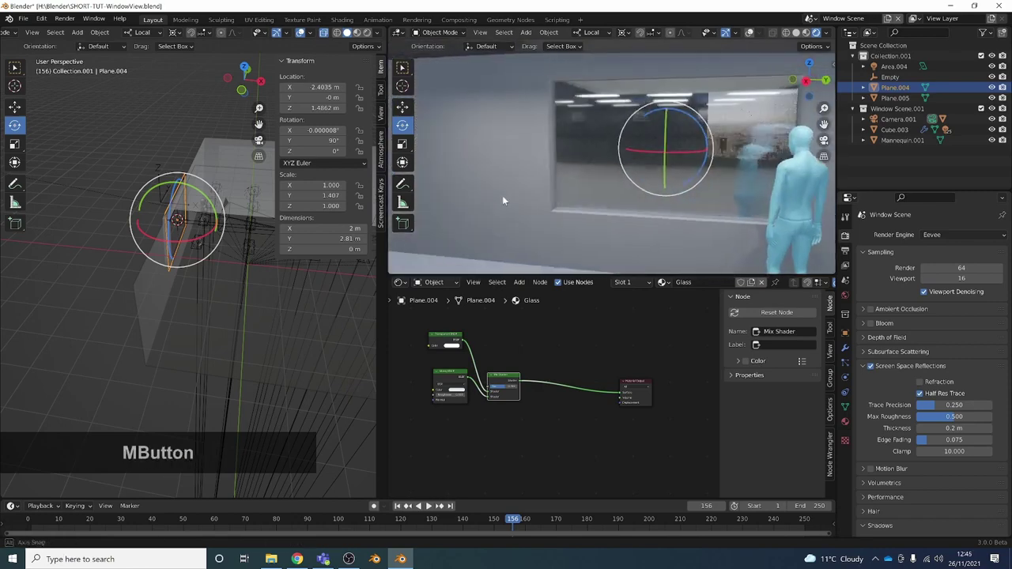
pyautogui.scroll(3)
pyautogui.middleClick(730, 188)
pyautogui.middleClick(699, 213)
pyautogui.middleClick(754, 186)
pyautogui.middleClick(757, 173)
pyautogui.scroll(3)
pyautogui.middleClick(637, 212)
pyautogui.scroll(-3)
pyautogui.middleClick(607, 222)
pyautogui.scroll(-3)
pyautogui.middleClick(629, 217)
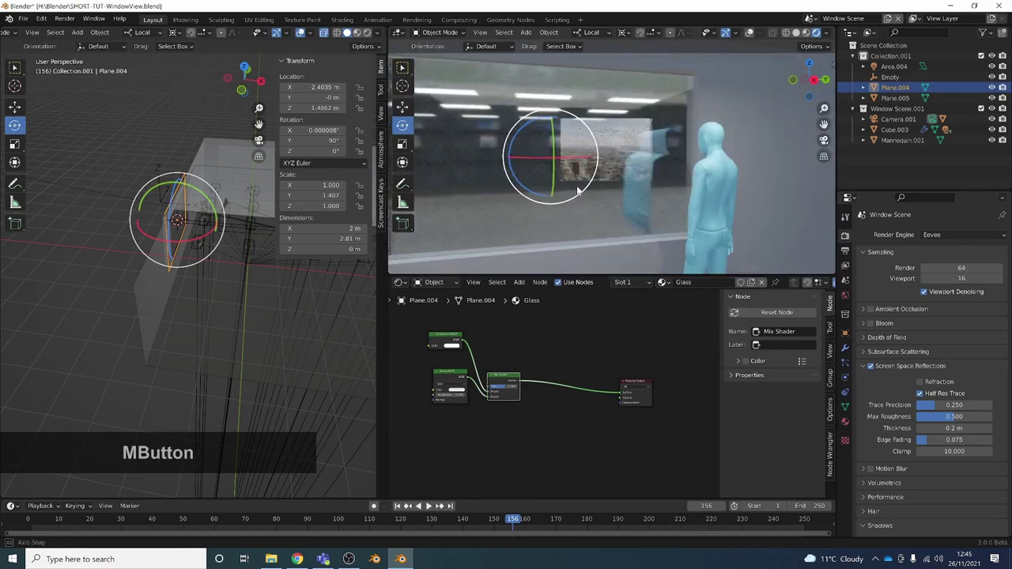
# Snap the camera to the current view and reselect the glass pane.
pyautogui.press('KP_0')
pyautogui.scroll(-3)
pyautogui.click(365, 293)
pyautogui.scroll(3)
pyautogui.scroll(3)
pyautogui.middleClick(264, 306)
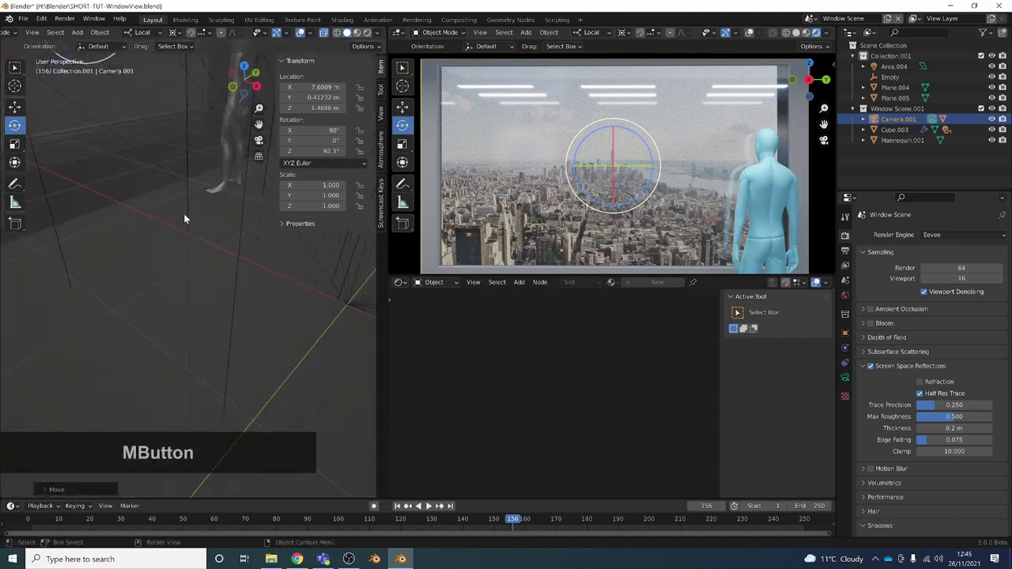
pyautogui.middleClick(264, 315)
pyautogui.click(209, 238)
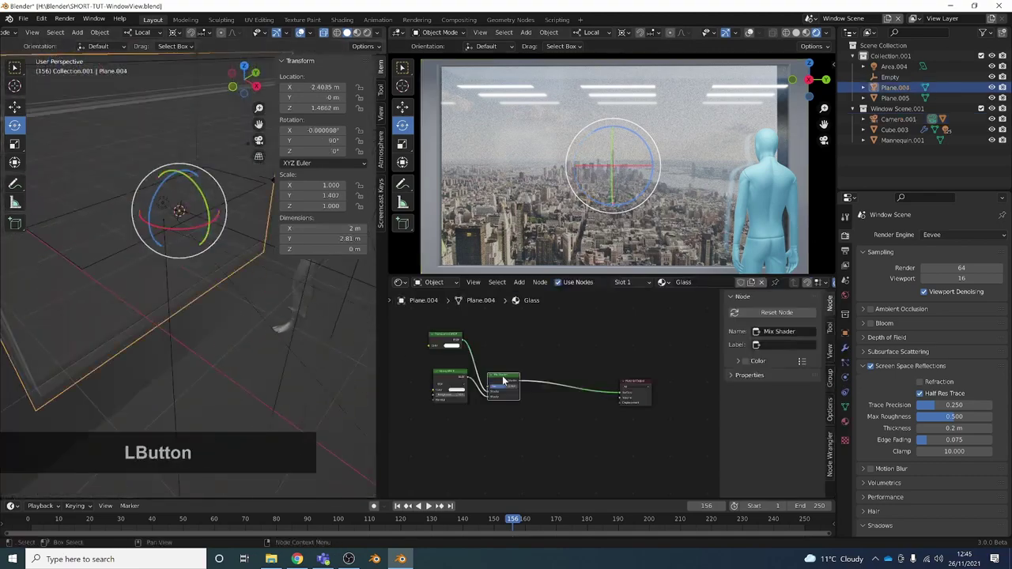
pyautogui.middleClick(461, 366)
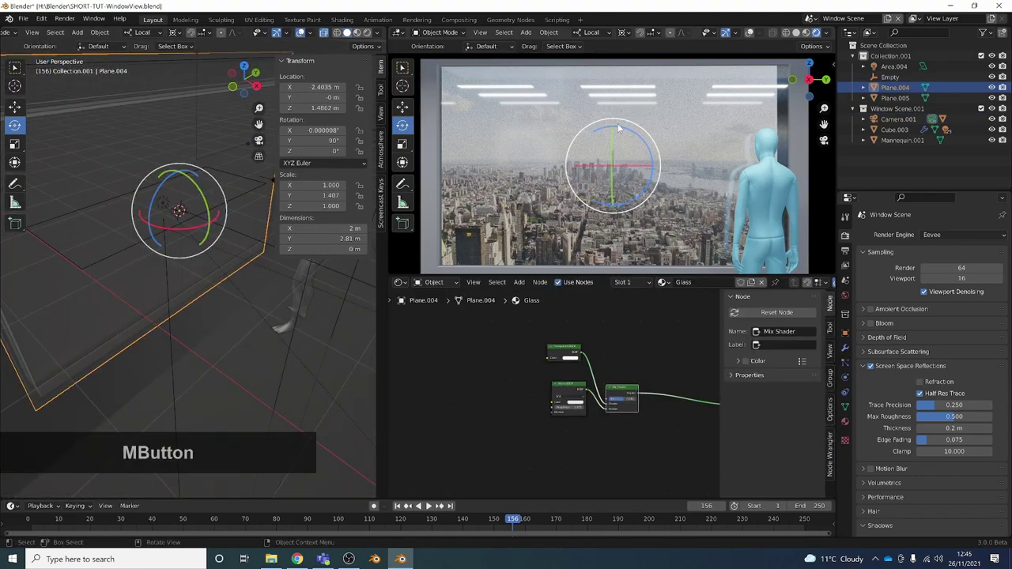
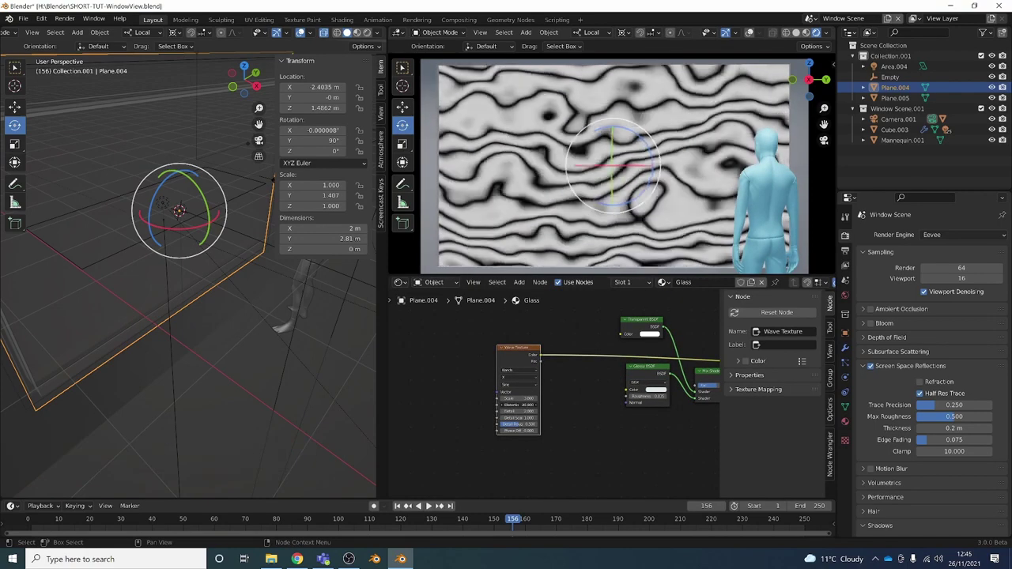
# Add a Bump node from the Wave Texture into the Glossy normal at strength about 0.31.
pyautogui.click(525, 352)
pyautogui.press('shift+a')
pyautogui.click(564, 405)
pyautogui.press('b')
pyautogui.press('u')
pyautogui.press('m')
pyautogui.press('Return')
pyautogui.click(499, 362)
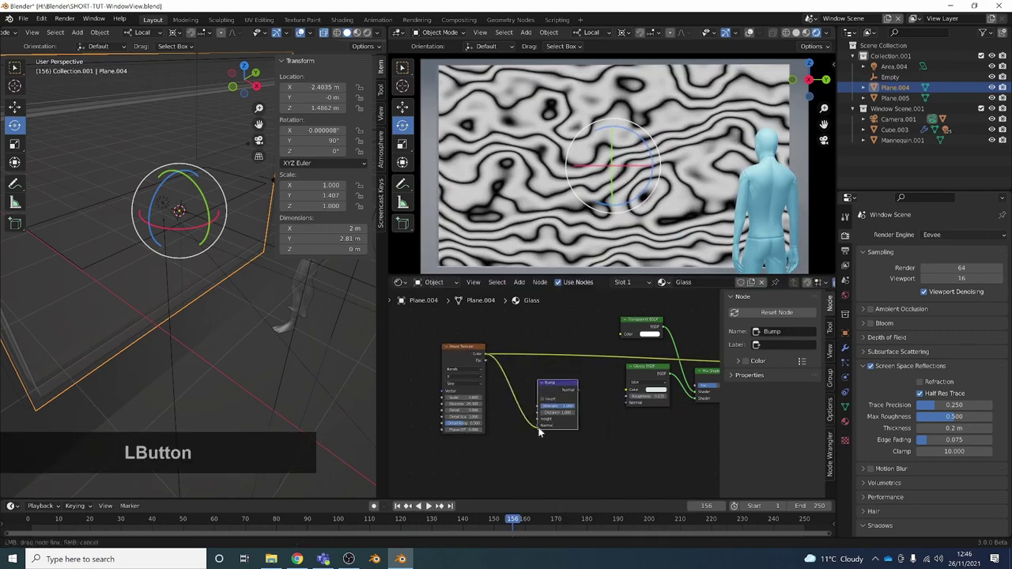
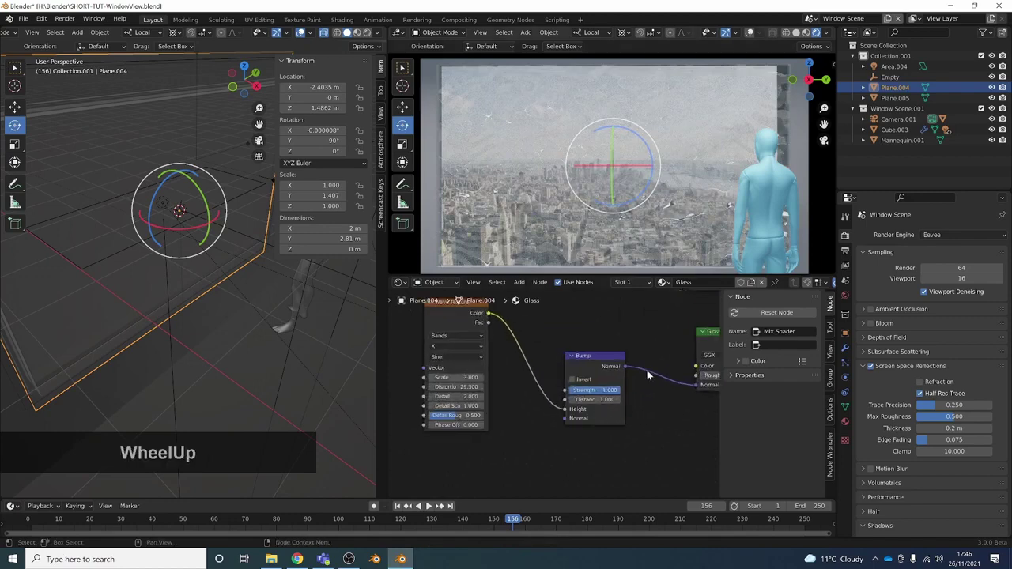
pyautogui.click(619, 392)
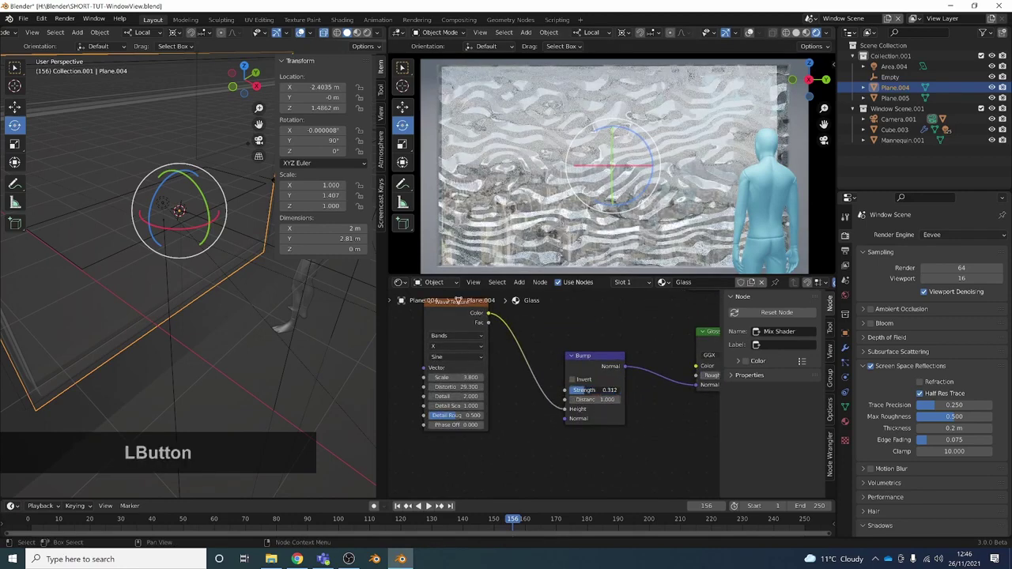